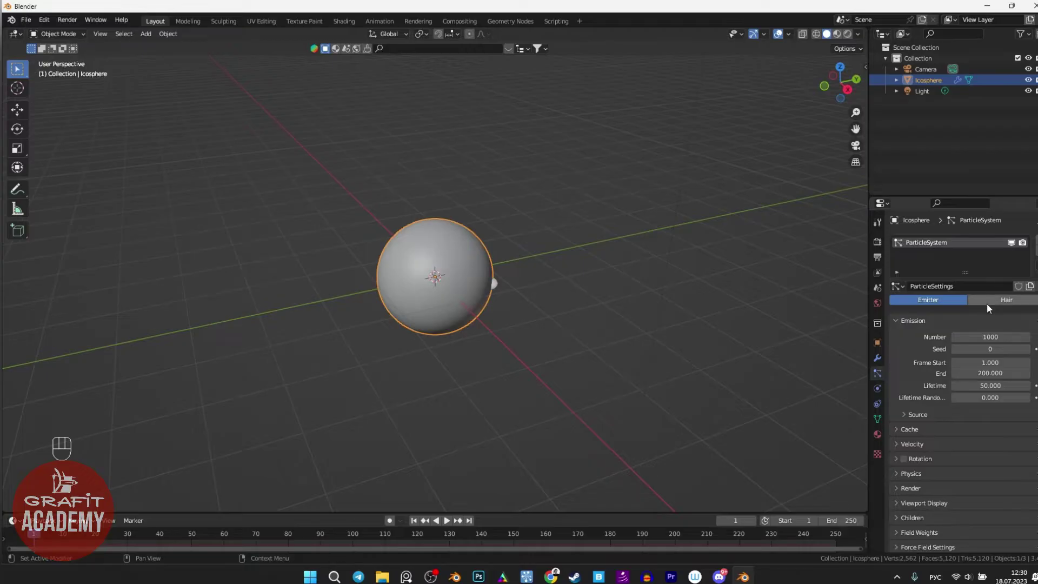
Make the particle system Hair with Advanced settings enabled, strands about 1.06 m long
left_click(994, 304)
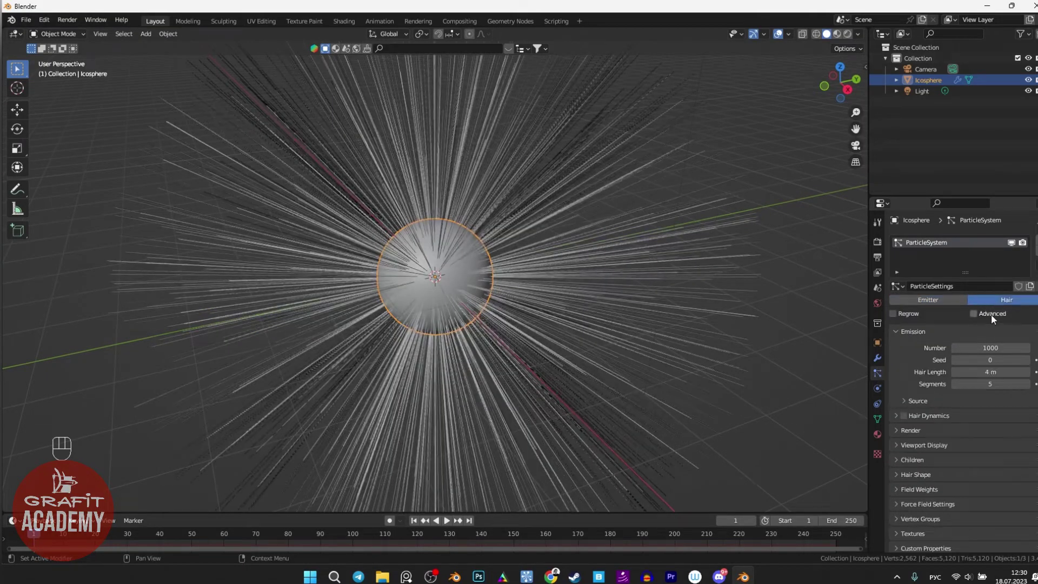
left_click(994, 318)
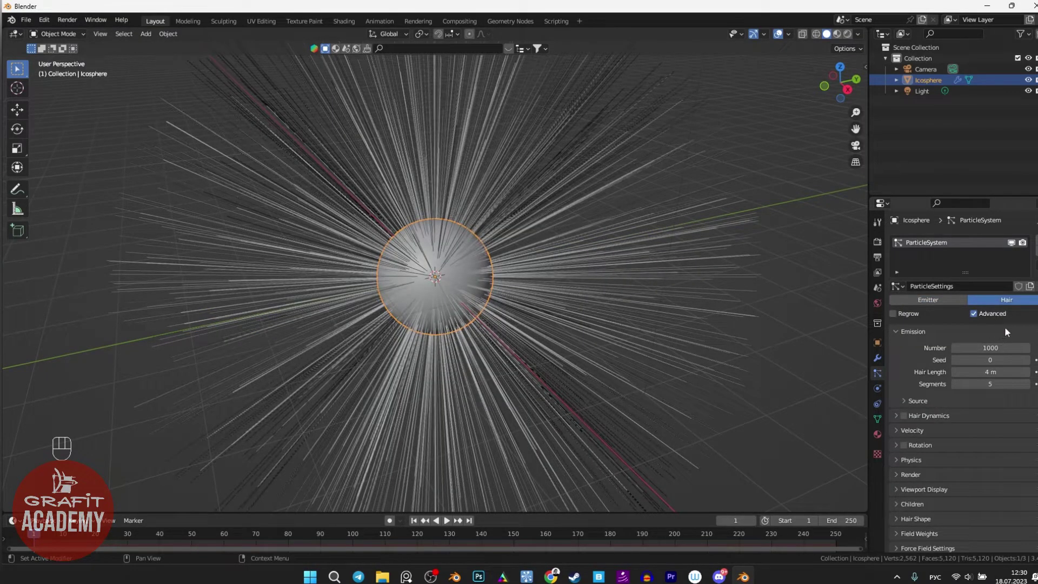
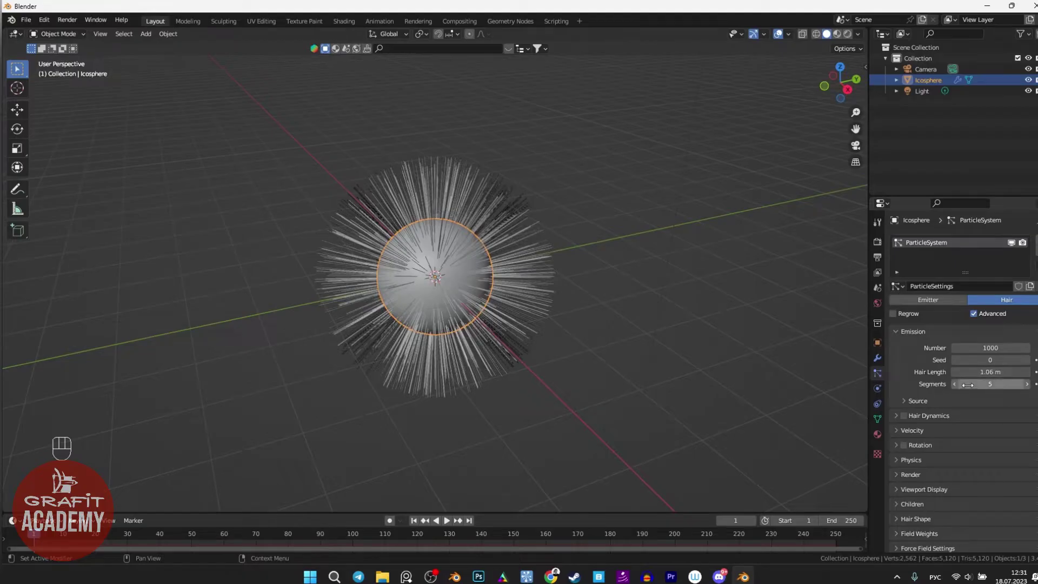
Set Render Path Steps to 4 and Viewport Display Strand Steps to 4
left_click(901, 336)
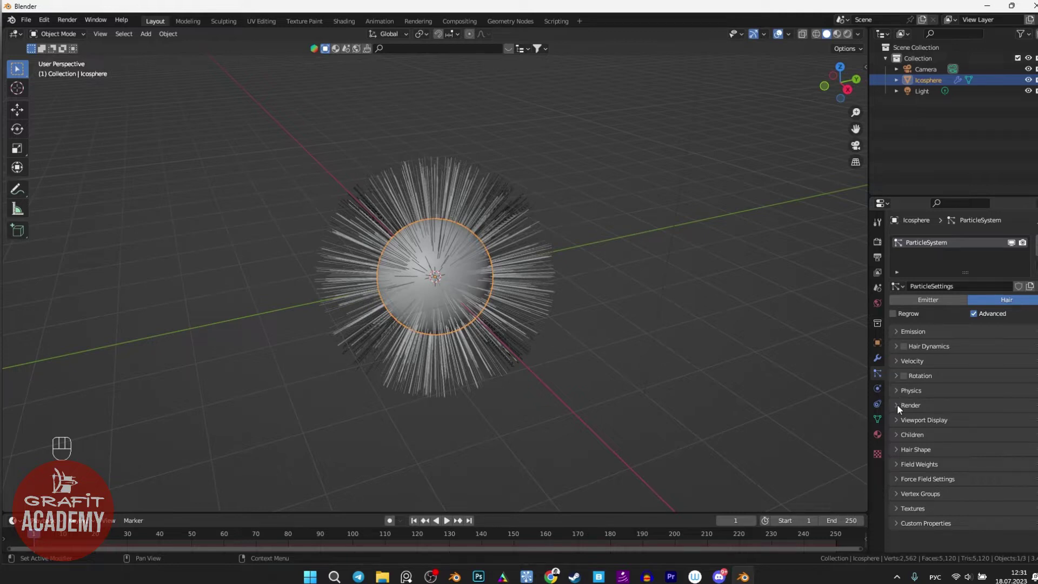
left_click(901, 411)
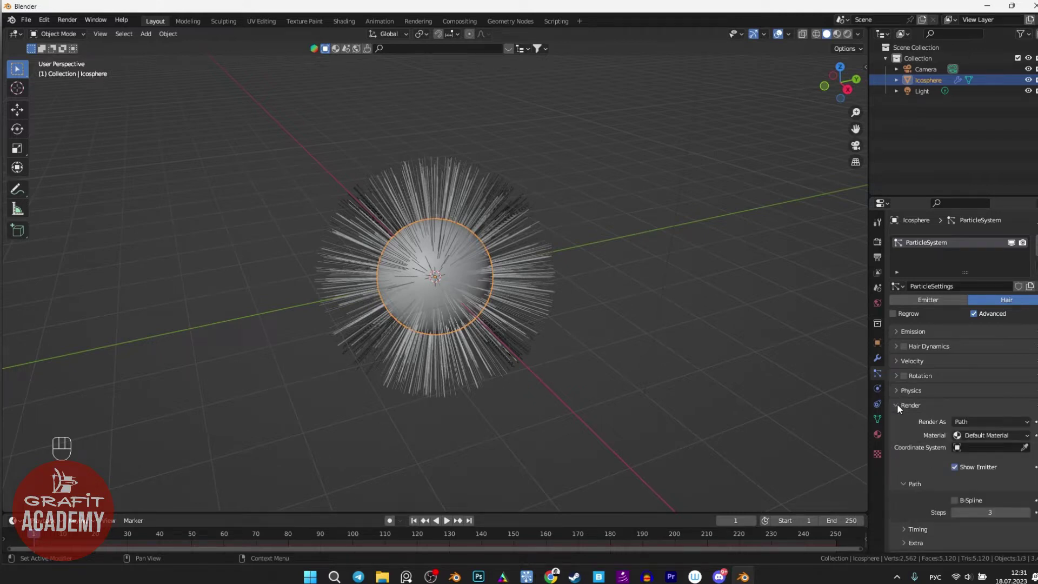
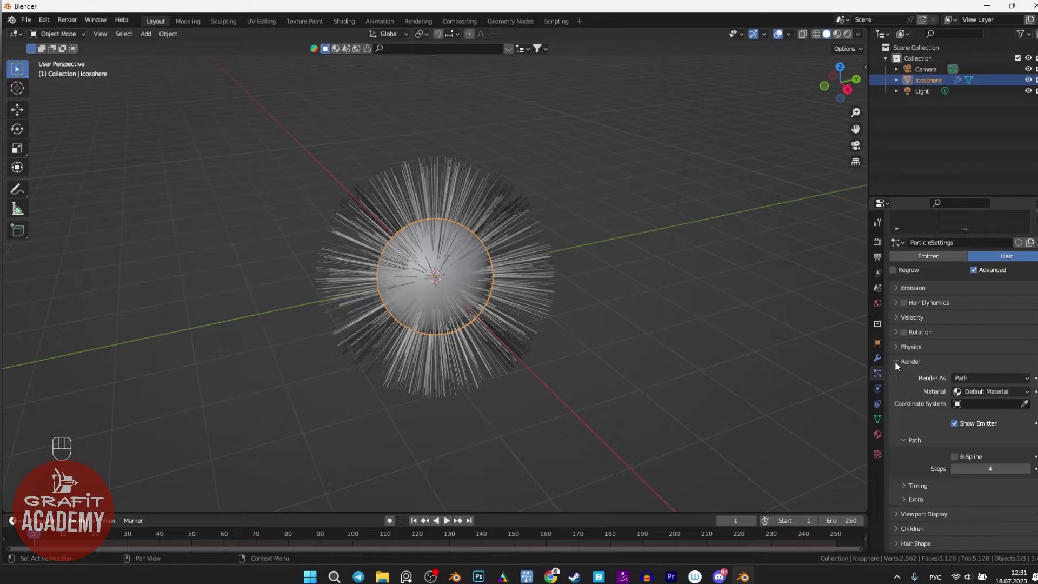
left_click(901, 518)
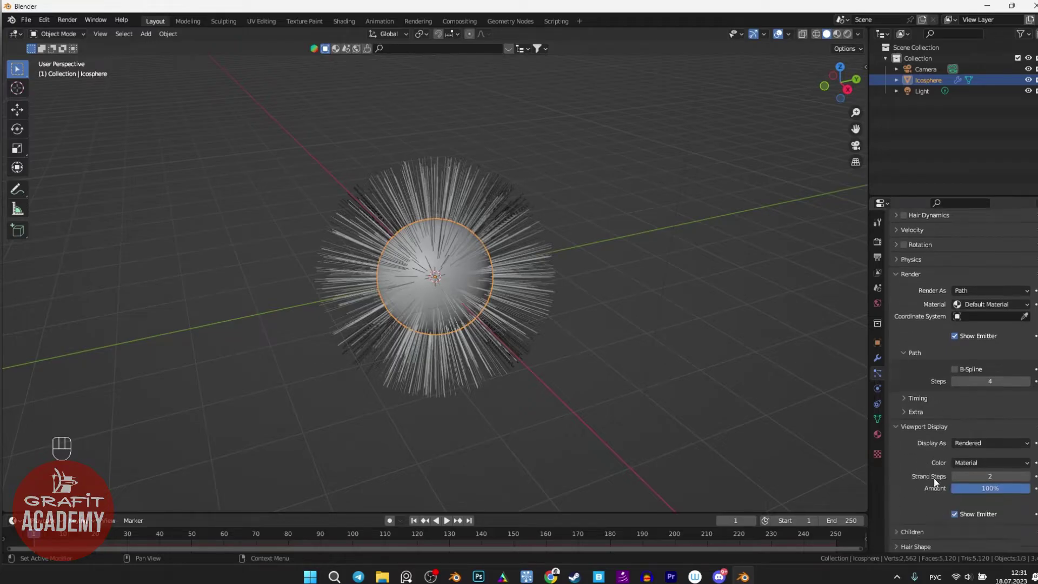
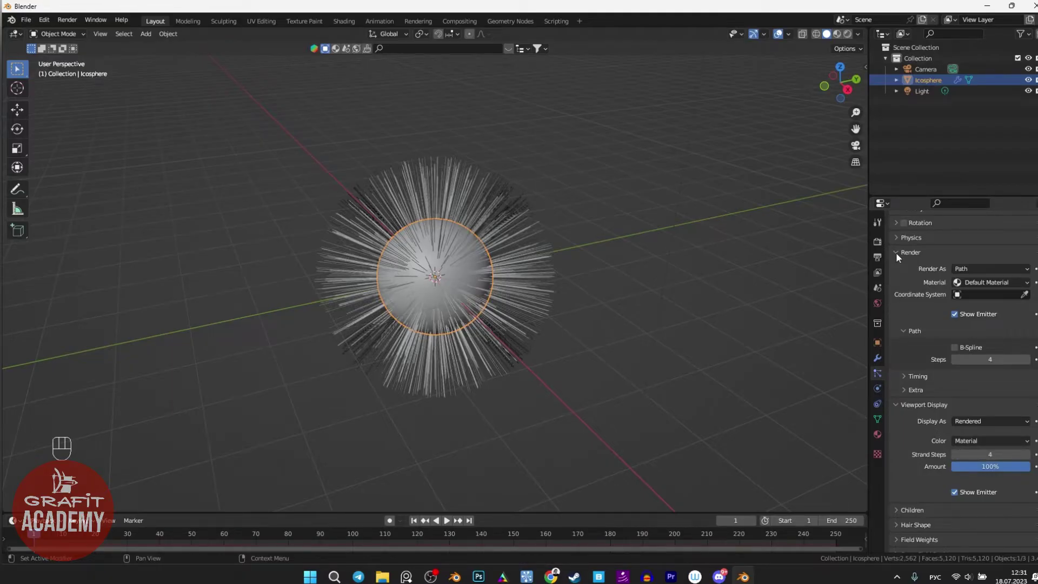
left_click(900, 258)
left_click(901, 356)
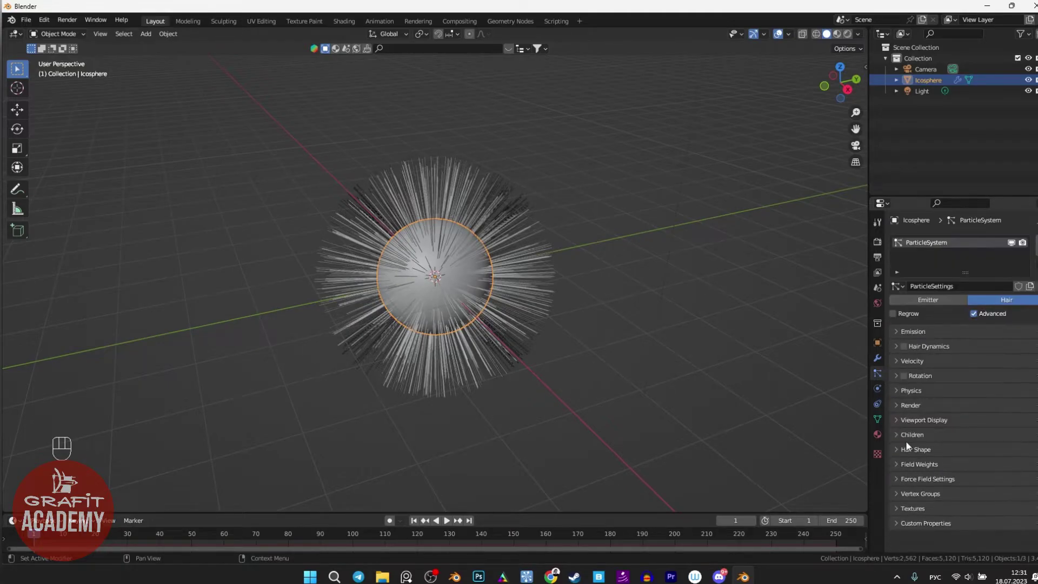
Add Interpolated child hairs to thicken the sphere's fur
left_click(904, 438)
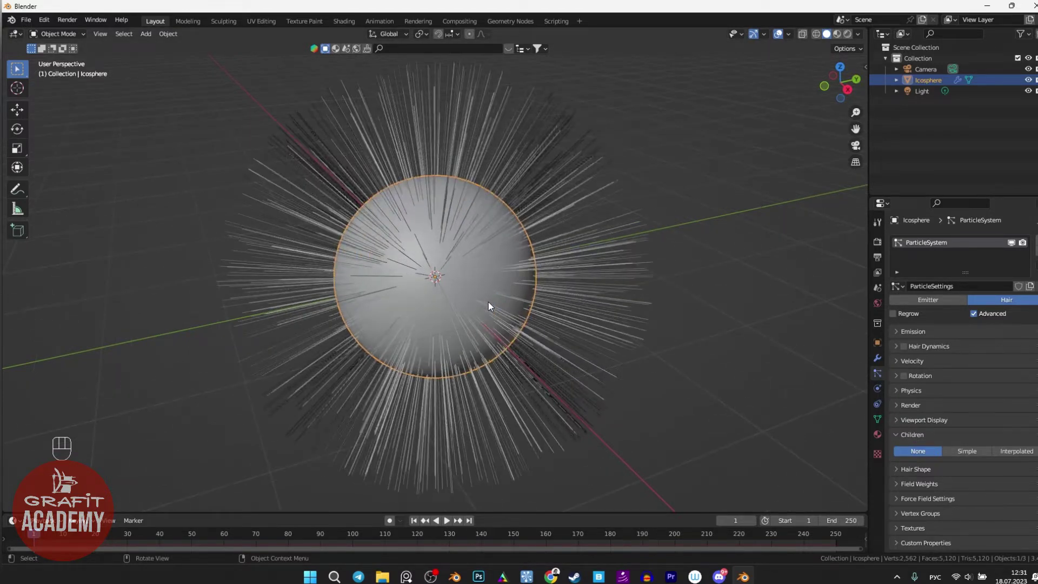
left_click_drag(452, 339, 450, 326)
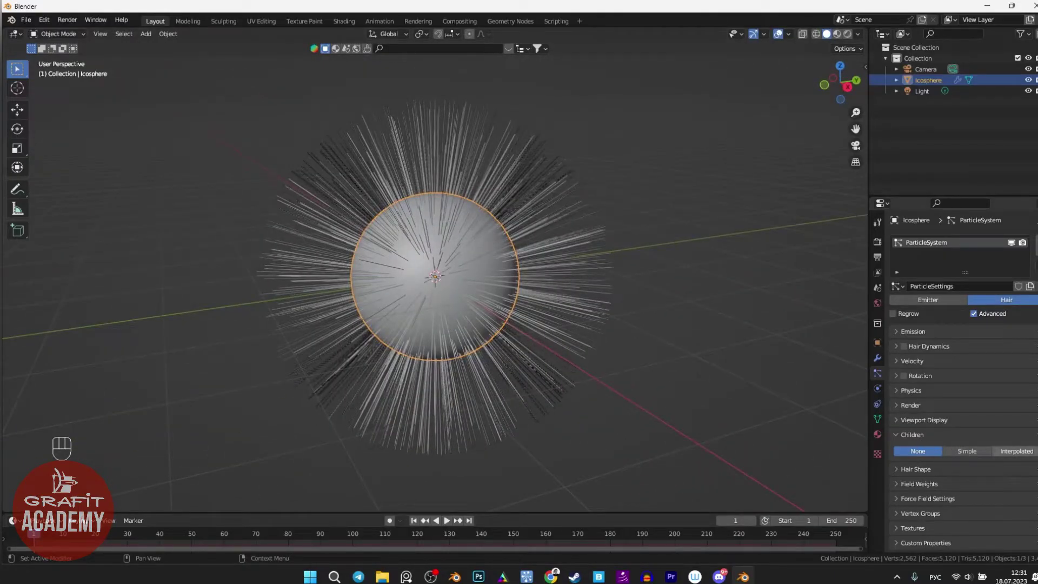
left_click(1024, 457)
left_click_drag(506, 355, 490, 322)
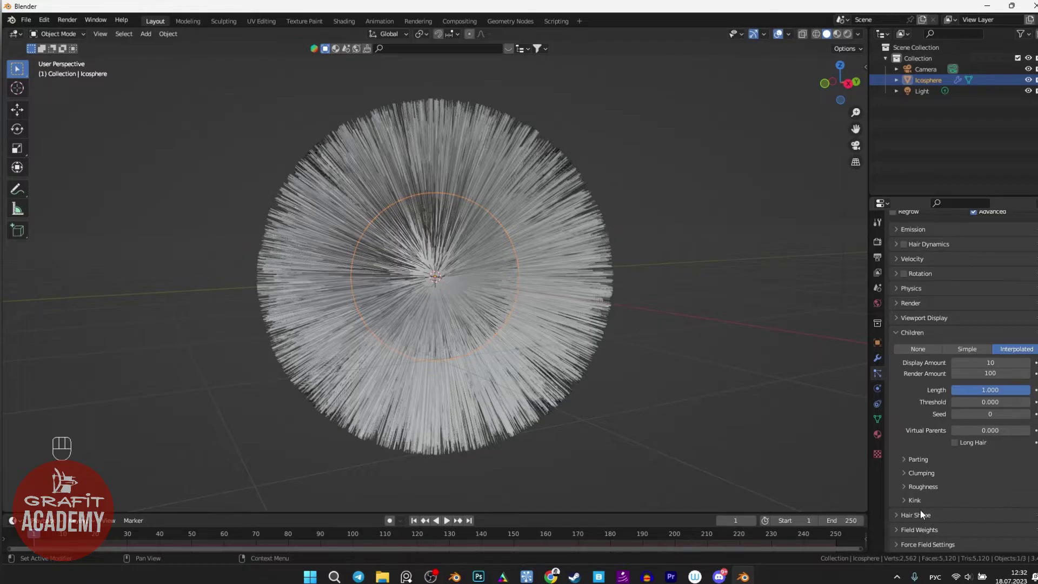
Set the child hair Clump amount to 0.667 and inspect the result
left_click(907, 476)
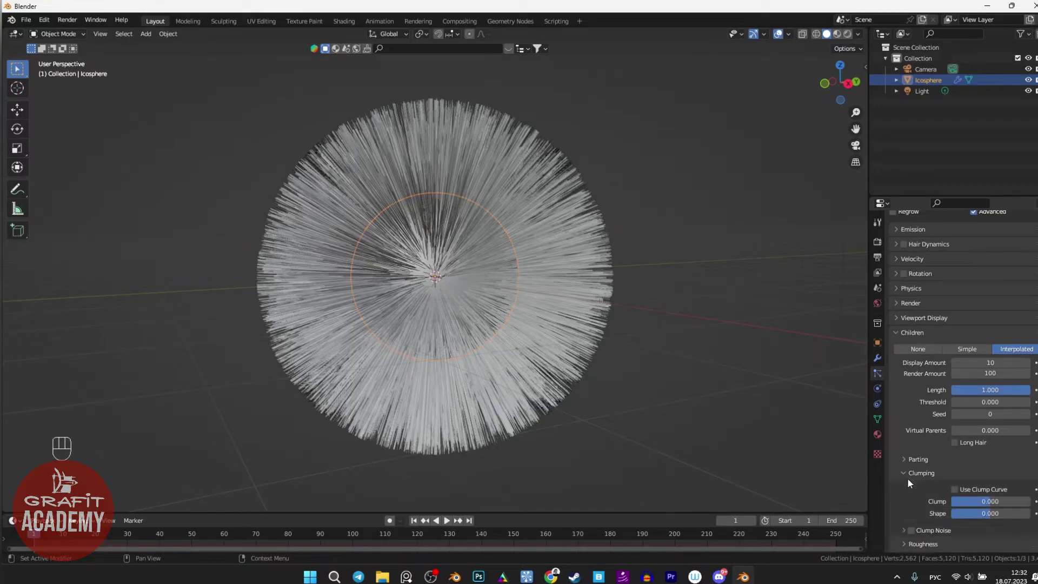
left_click_drag(585, 328, 598, 331)
left_click_drag(997, 506, 1015, 501)
left_click_drag(445, 263, 490, 236)
left_click_drag(498, 264, 497, 238)
left_click_drag(510, 259, 524, 274)
middle_click(551, 281)
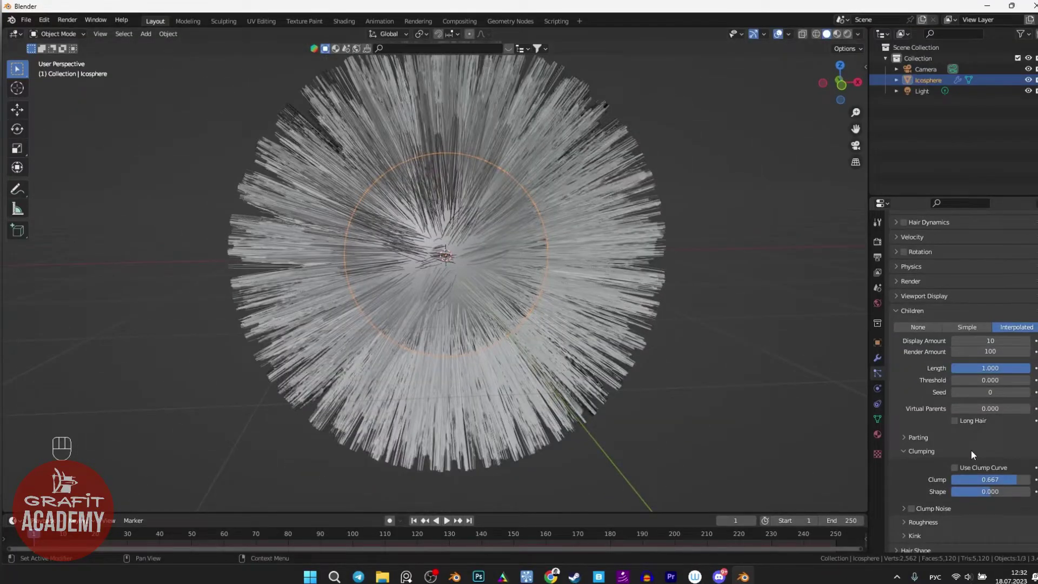
left_click(907, 457)
left_click(908, 469)
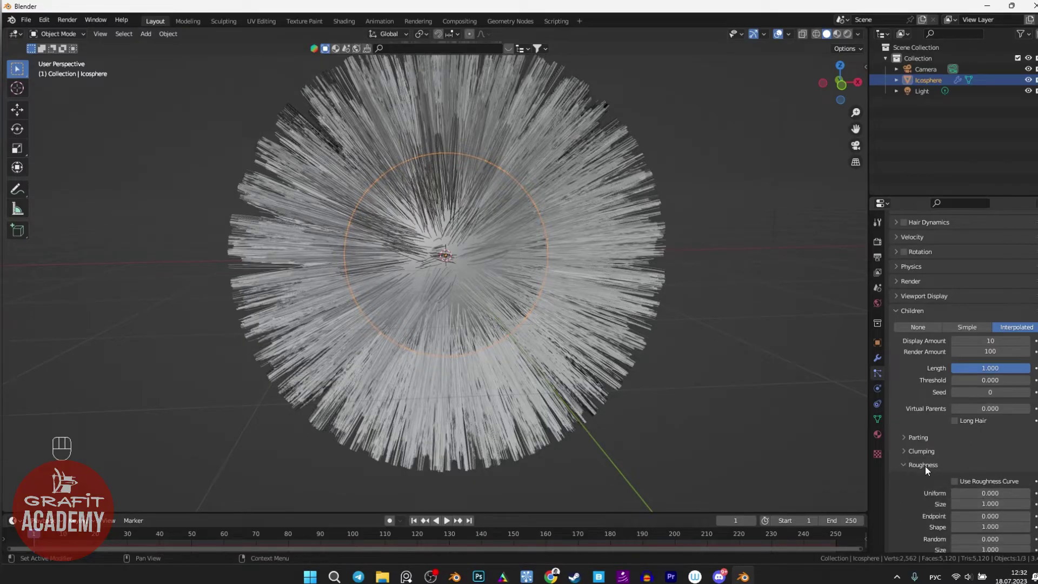
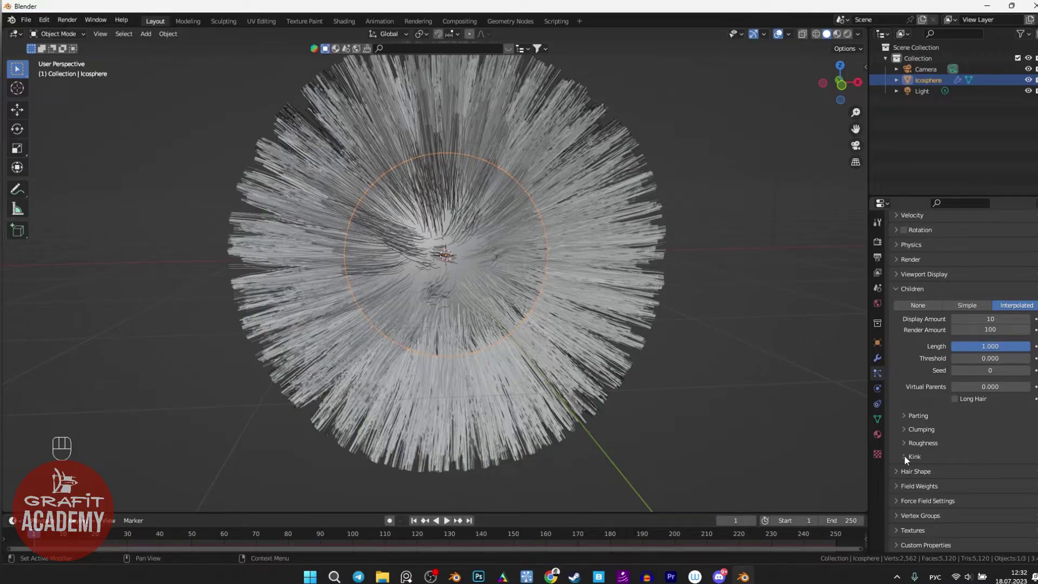
Give the child hairs a Curl kink with 0.26 m amplitude and frequency 2
left_click(908, 458)
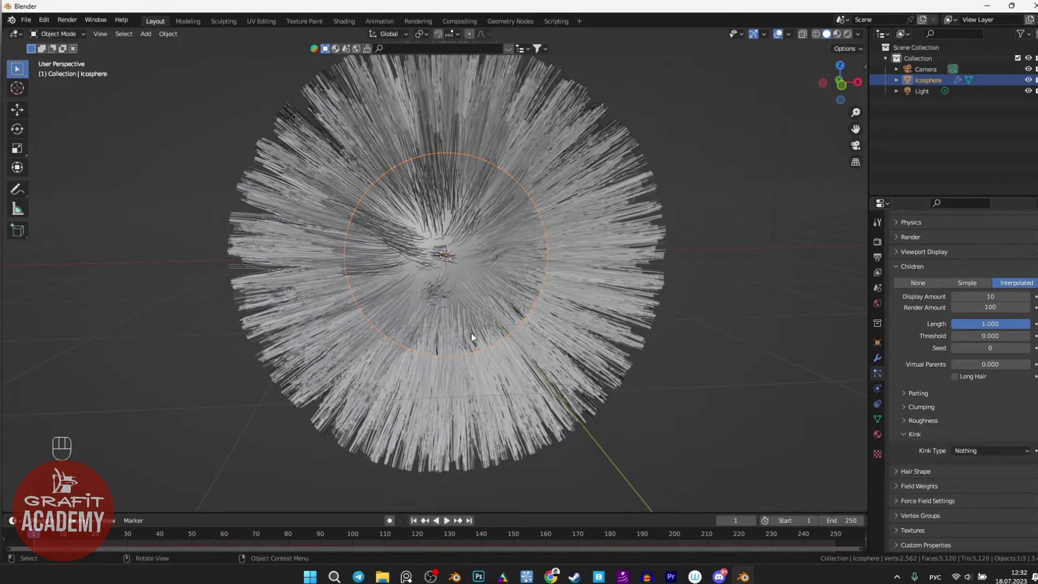
left_click_drag(502, 367, 460, 347)
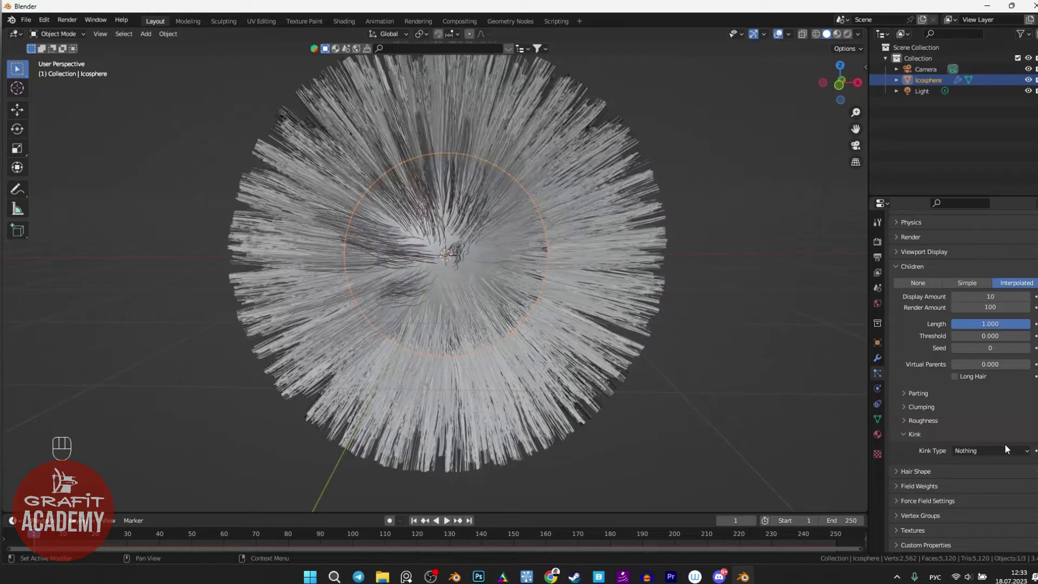
left_click_drag(1005, 455, 981, 480)
left_click_drag(491, 255, 464, 244)
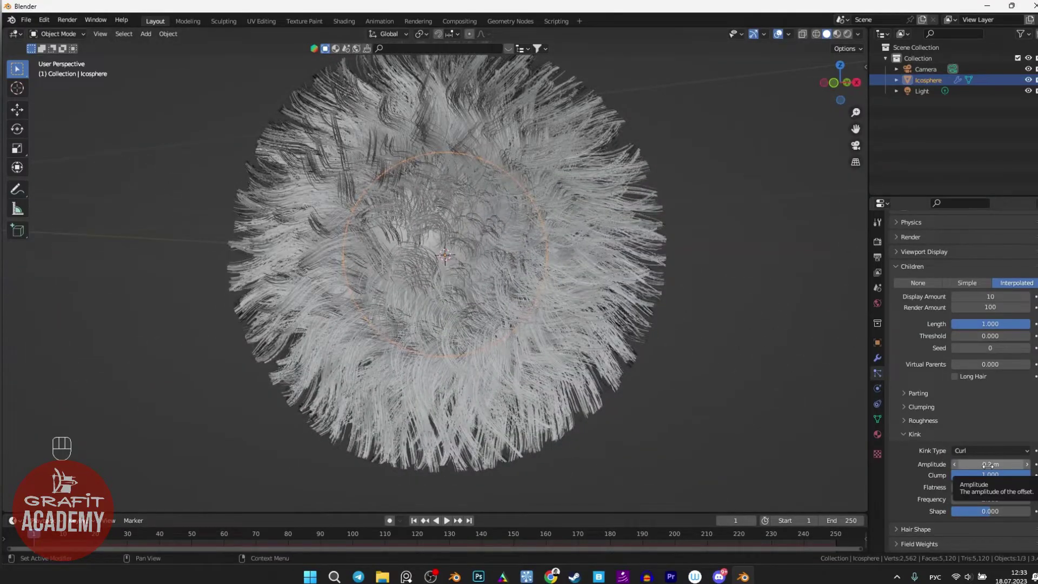
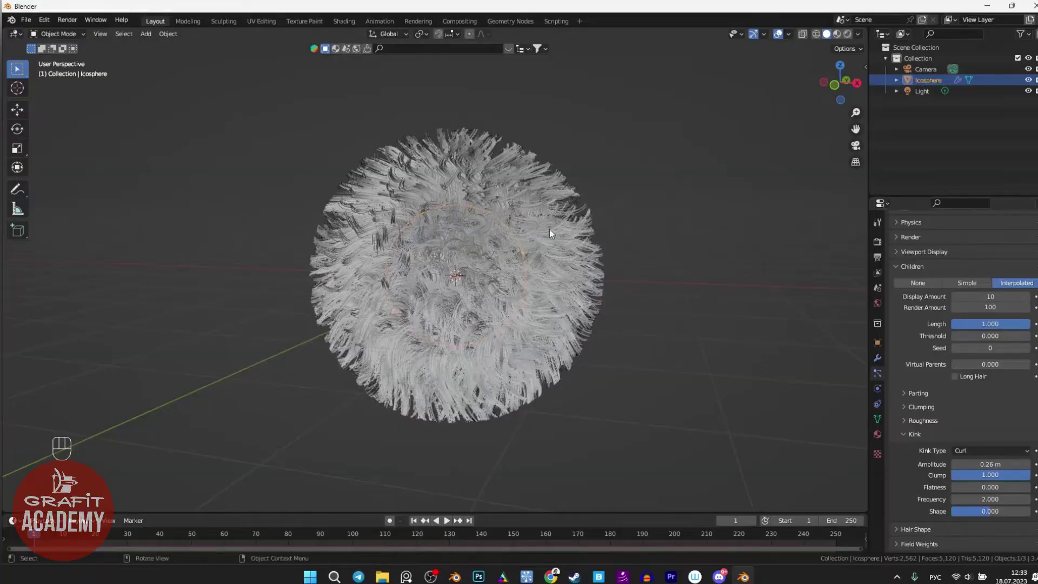
left_click_drag(543, 245, 540, 241)
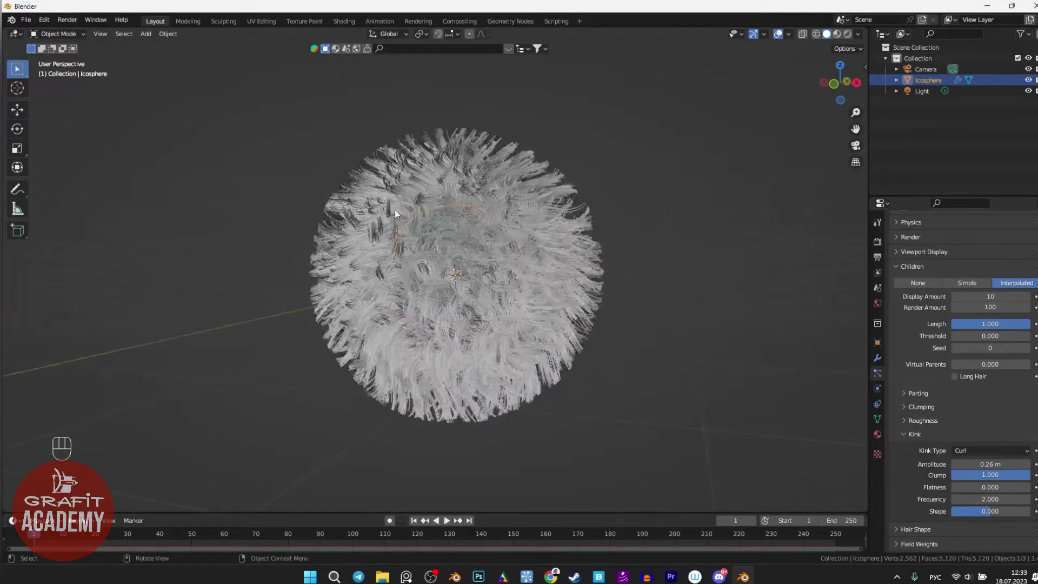
left_click_drag(332, 215, 371, 218)
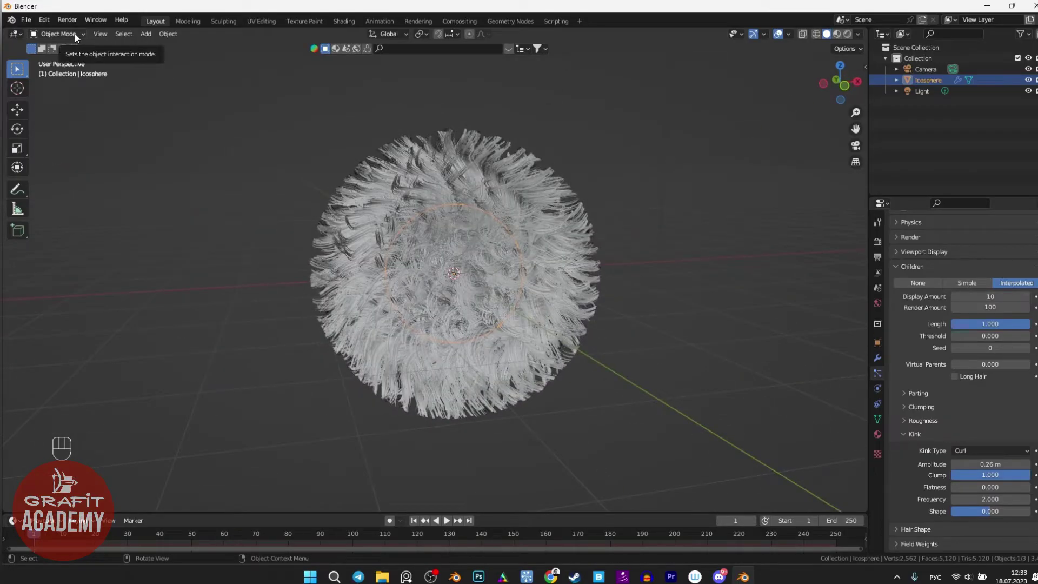
Switch to Particle Edit mode and pick the Cut brush
left_click_drag(78, 37, 84, 122)
left_click_drag(393, 251, 434, 239)
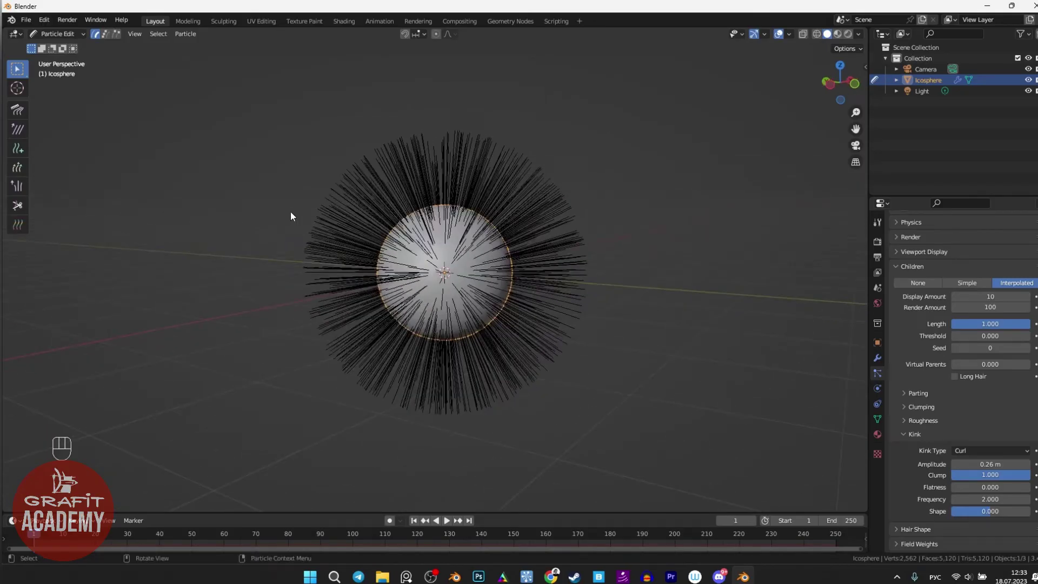
left_click_drag(351, 261, 388, 232)
left_click_drag(458, 261, 432, 259)
left_click(358, 230)
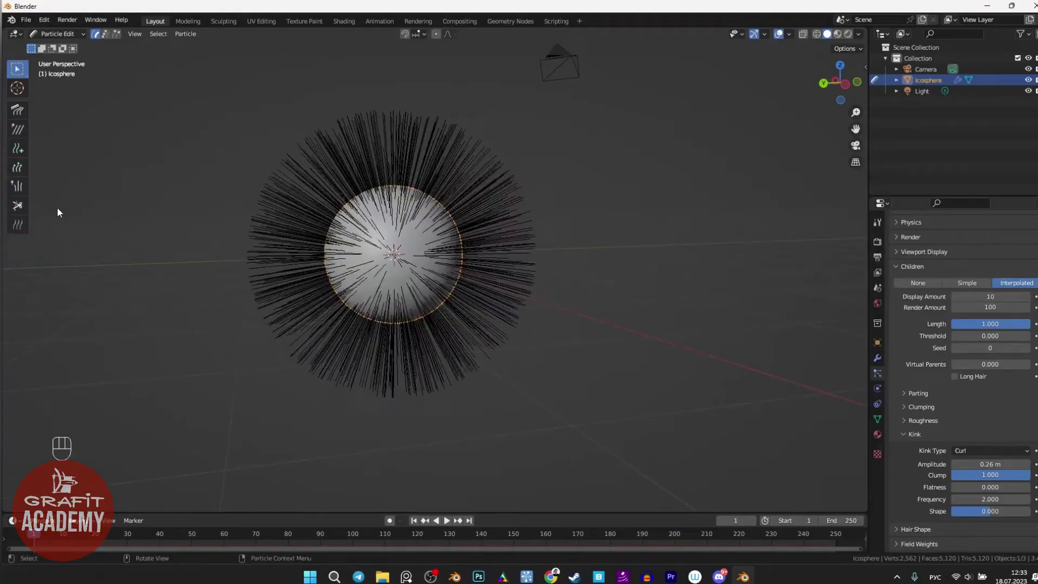
Cut away the hair strands on the lower half of the icosphere
left_click_drag(286, 340, 410, 328)
left_click_drag(365, 342, 470, 325)
left_click_drag(422, 285, 408, 324)
left_click_drag(408, 324, 471, 321)
left_click_drag(412, 296, 411, 322)
left_click_drag(442, 324, 406, 333)
left_click_drag(381, 311, 467, 298)
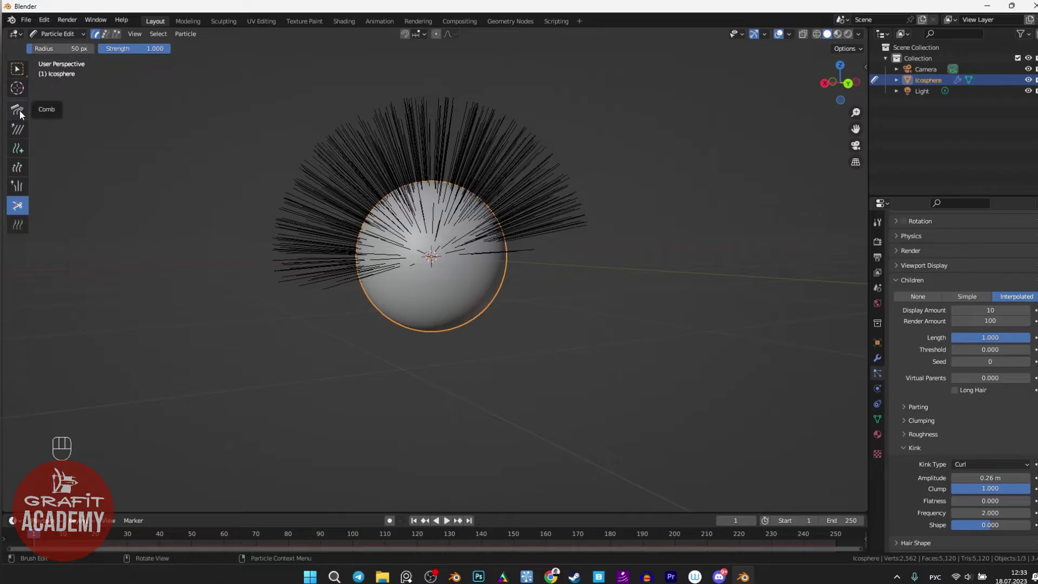
Try the Comb, Add and other brushes on the hair, undoing each test stroke
left_click(23, 113)
left_click_drag(373, 148, 295, 308)
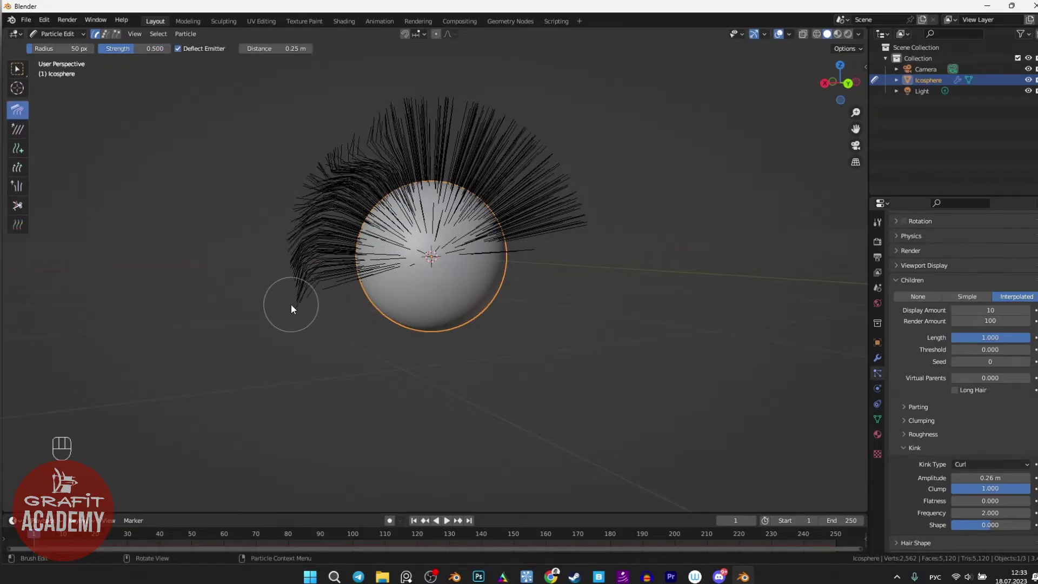
key("ctrl+z")
left_click_drag(393, 126, 299, 343)
key("ctrl+z")
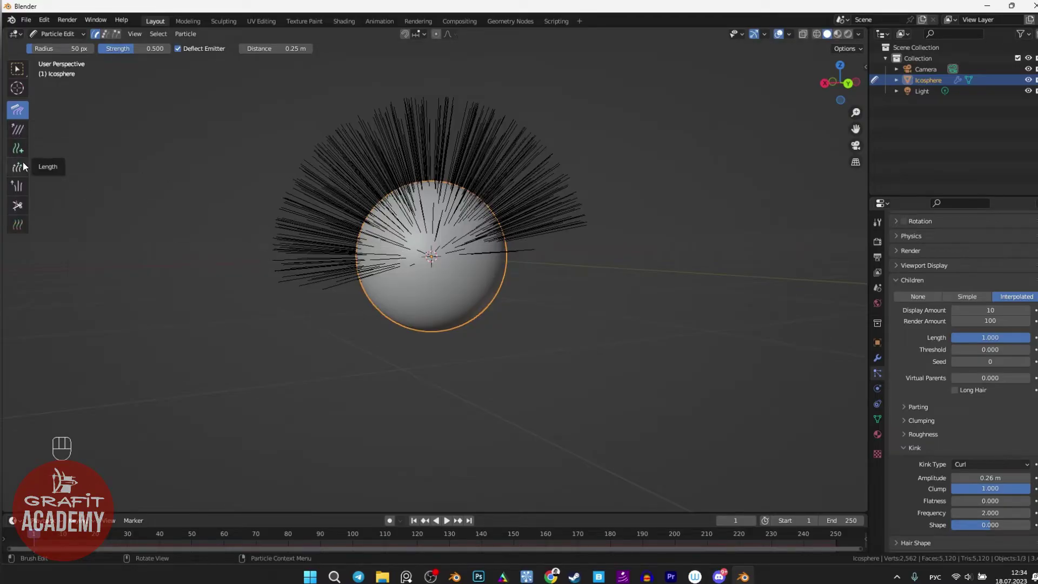
left_click(26, 154)
left_click_drag(390, 190, 494, 232)
left_click_drag(512, 237, 420, 262)
left_click_drag(353, 251, 405, 243)
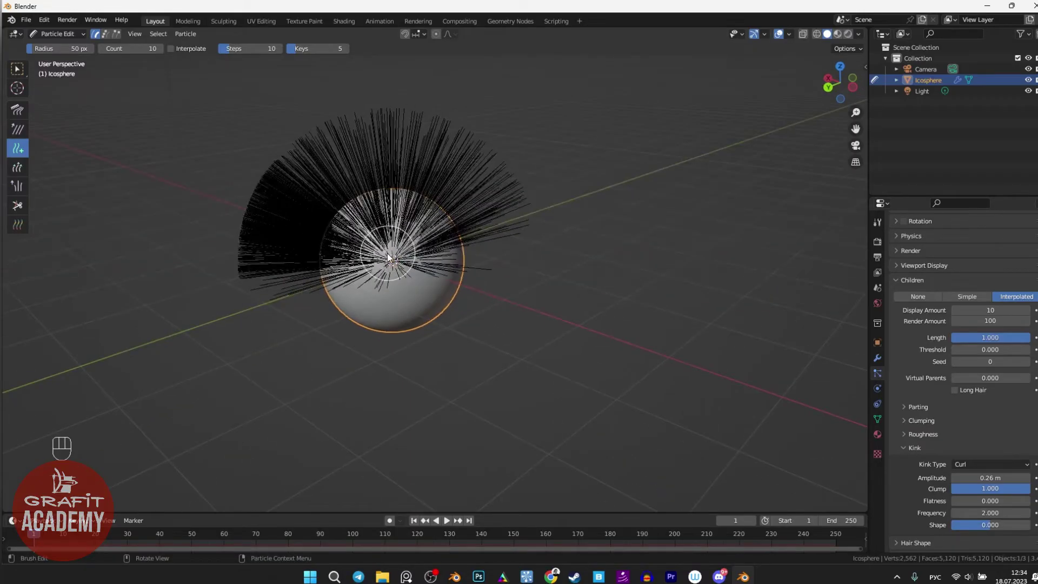
key("ctrl+z")
left_click_drag(186, 223, 260, 191)
left_click(25, 173)
left_click_drag(352, 177, 371, 172)
left_click_drag(388, 187, 379, 194)
key("ctrl+z")
Widen the Comb brush to 121 px and comb the upright strands down over the sphere
left_click_drag(366, 200, 349, 191)
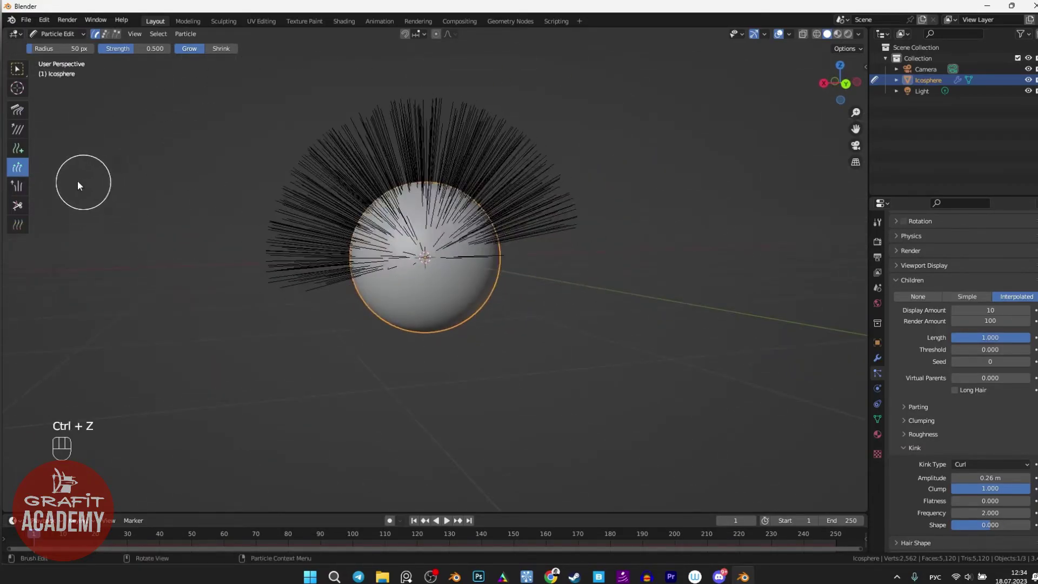
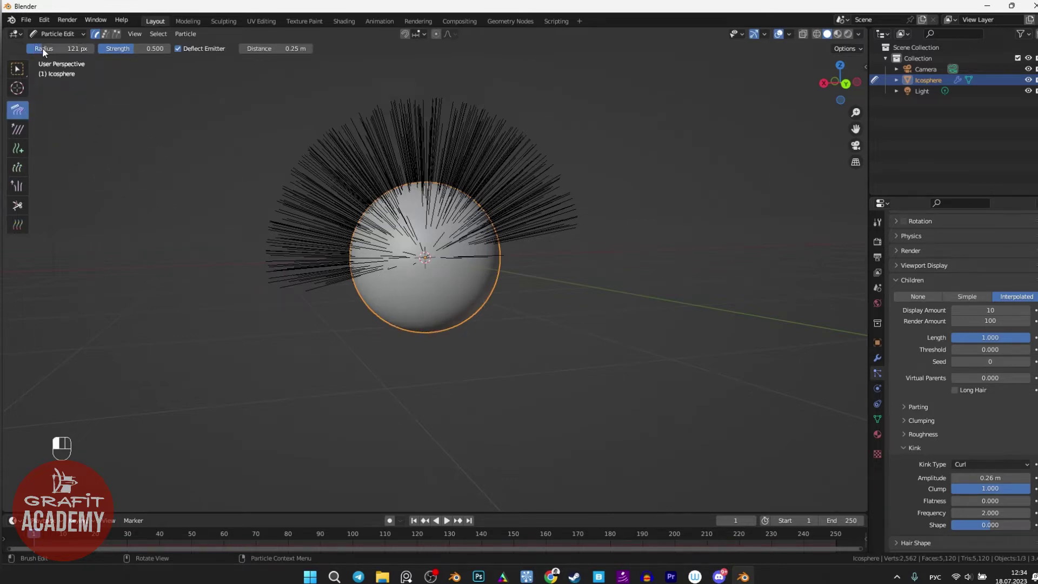
left_click_drag(442, 278, 450, 279)
left_click_drag(434, 263, 379, 321)
left_click_drag(470, 289, 351, 332)
middle_click(476, 306)
left_click_drag(427, 262, 416, 249)
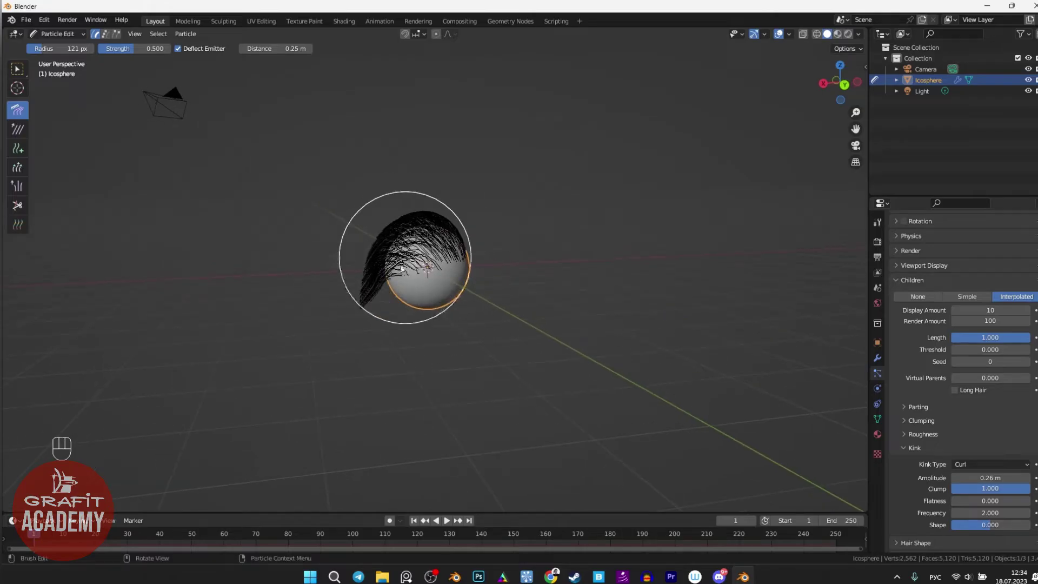
left_click_drag(426, 285, 476, 278)
left_click_drag(416, 284, 589, 276)
left_click_drag(423, 270, 572, 365)
left_click_drag(450, 225, 484, 343)
left_click_drag(446, 261, 448, 250)
left_click_drag(510, 255, 270, 258)
left_click_drag(270, 258, 273, 261)
Comb the remaining strands flat across the front and top into a fringe-like style
left_click(426, 269)
middle_click(432, 279)
left_click(404, 294)
left_click_drag(420, 280, 553, 294)
left_click_drag(553, 294, 485, 289)
left_click(429, 283)
left_click_drag(487, 284, 439, 271)
left_click(409, 273)
left_click_drag(400, 274, 496, 291)
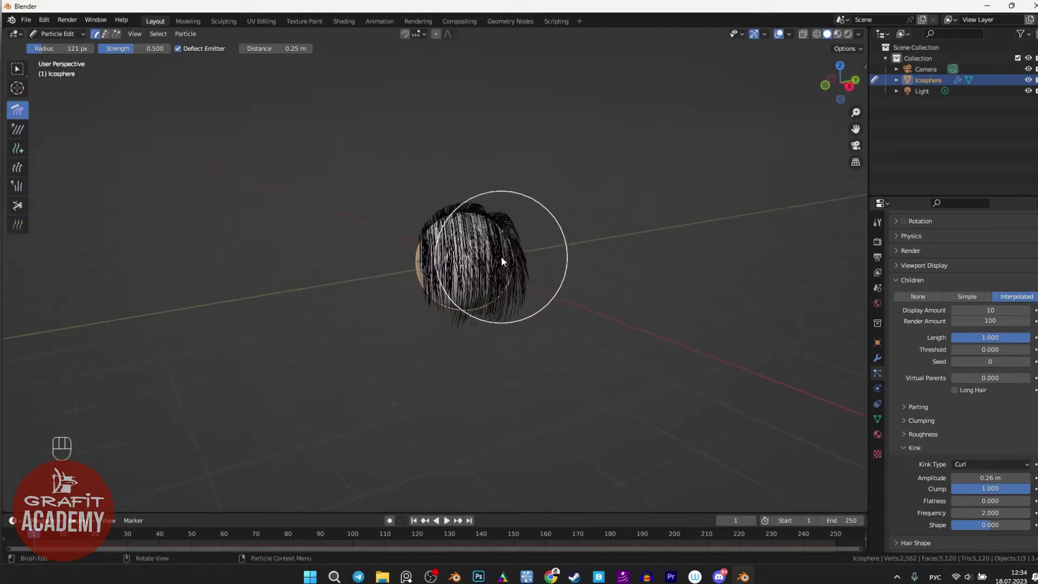
left_click(540, 296)
left_click_drag(526, 300, 494, 296)
left_click(453, 335)
left_click_drag(601, 285, 436, 275)
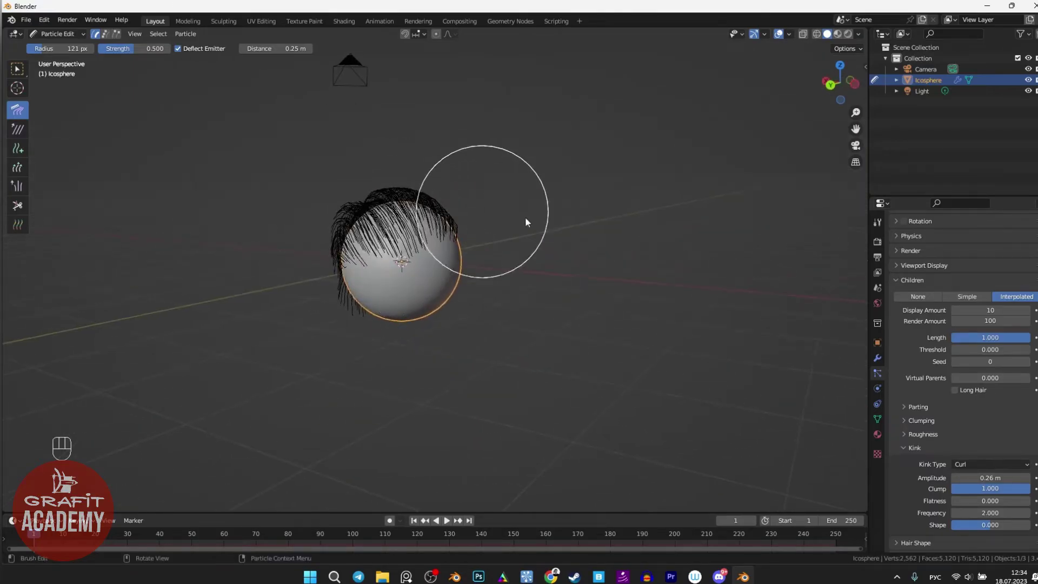
left_click_drag(599, 247, 611, 259)
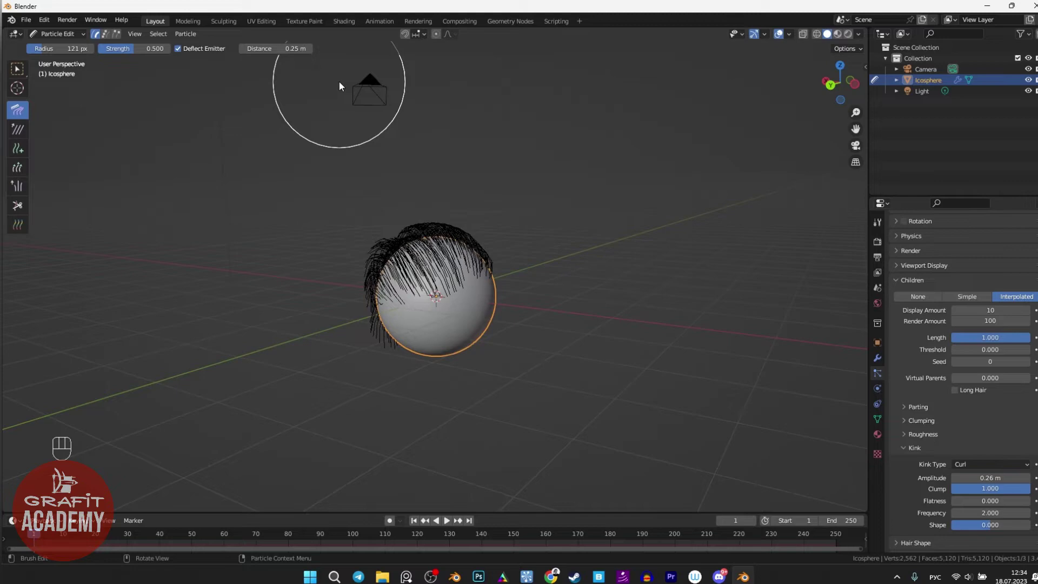
Return to Object Mode with Rendered shading and zoom in on the draped curly hair
left_click_drag(46, 38, 57, 50)
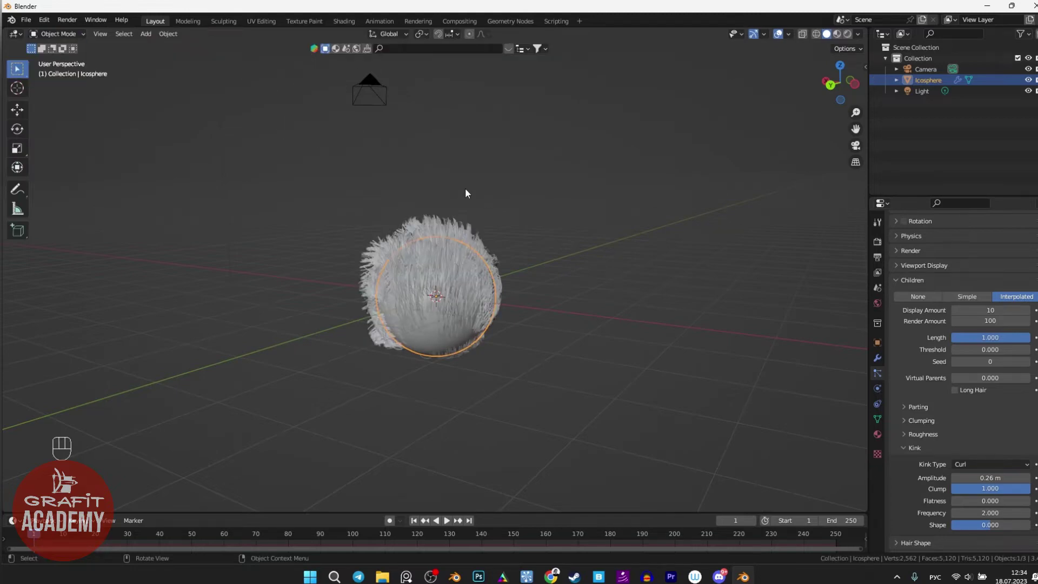
left_click_drag(465, 271, 526, 263)
left_click_drag(526, 262, 372, 259)
left_click_drag(386, 267, 439, 277)
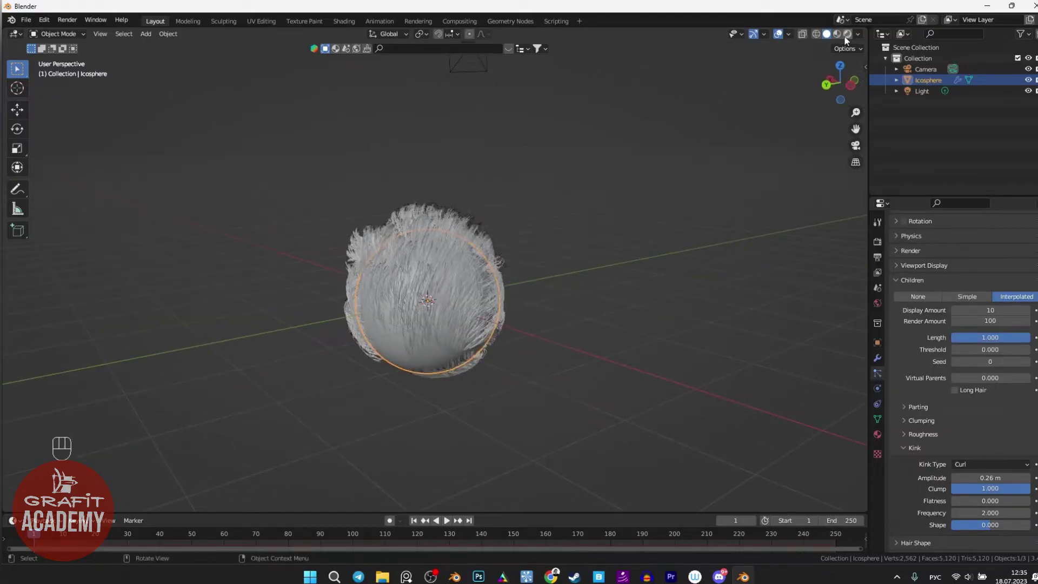
left_click_drag(365, 326, 451, 334)
left_click_drag(452, 334, 477, 307)
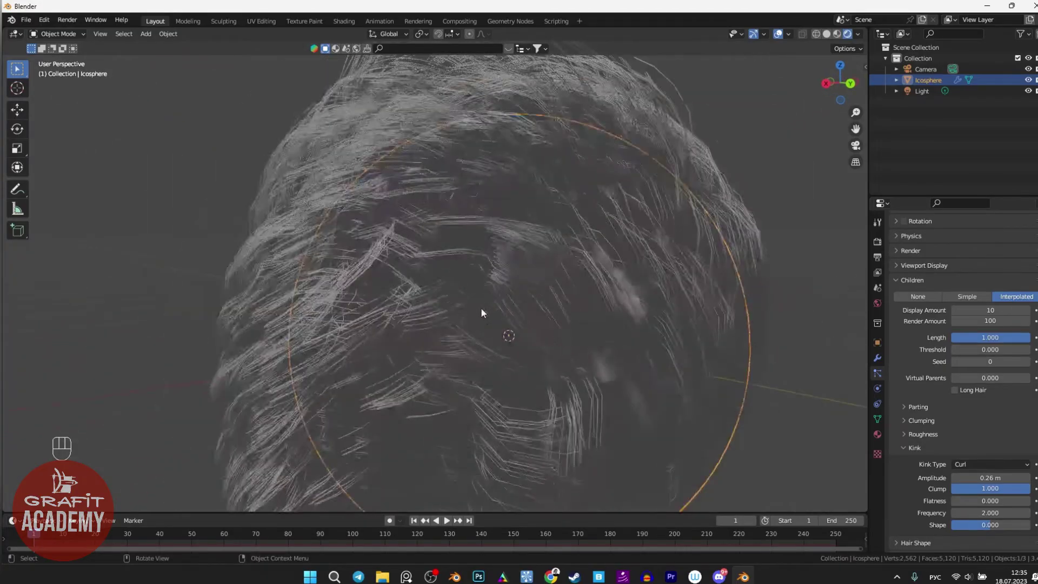
left_click_drag(536, 320, 484, 321)
left_click_drag(485, 321, 540, 330)
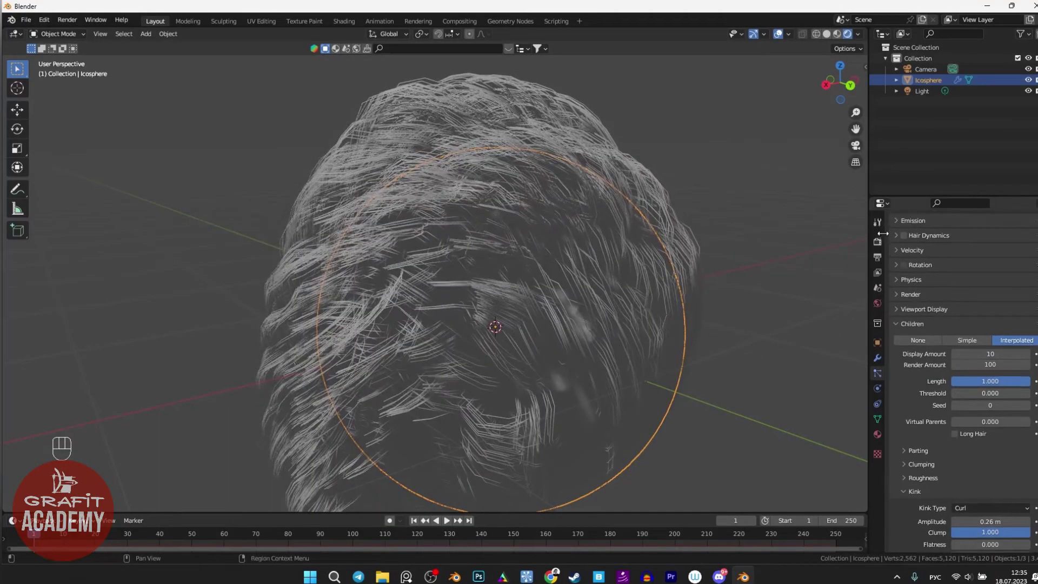
Change the Render Engine from Eevee to Cycles and inspect the rendered hair
left_click(881, 241)
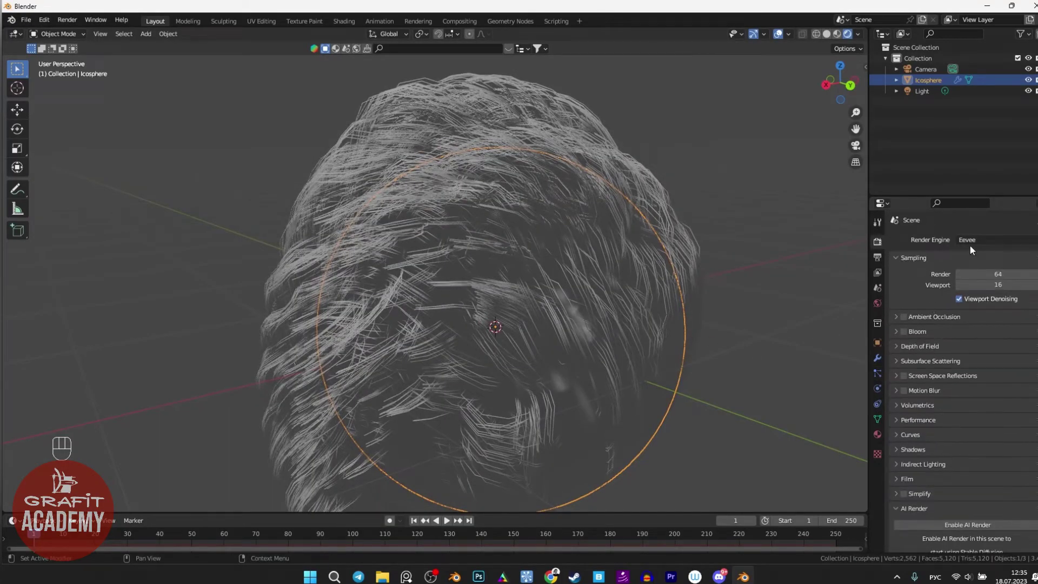
left_click_drag(972, 241, 481, 265)
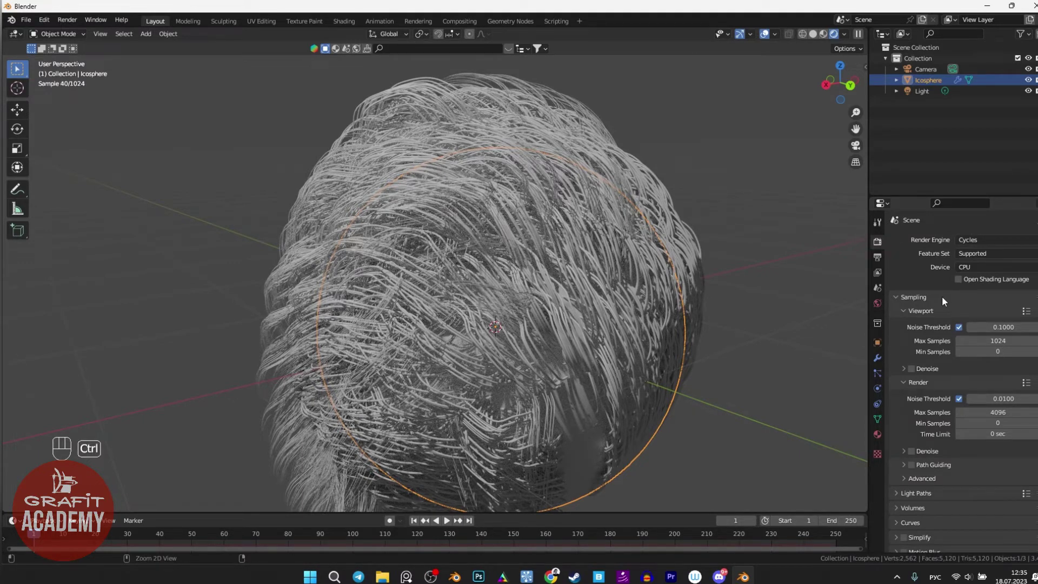
key("ctrl+Right")
key("ctrl+Up")
key("ctrl+Down")
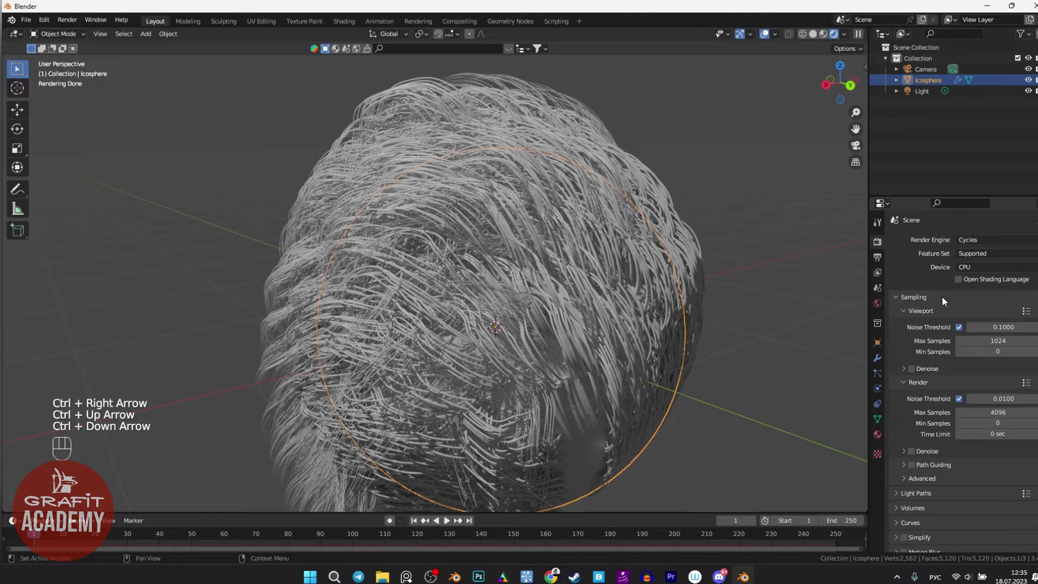
key("ctrl+Down")
left_click_drag(707, 400, 699, 385)
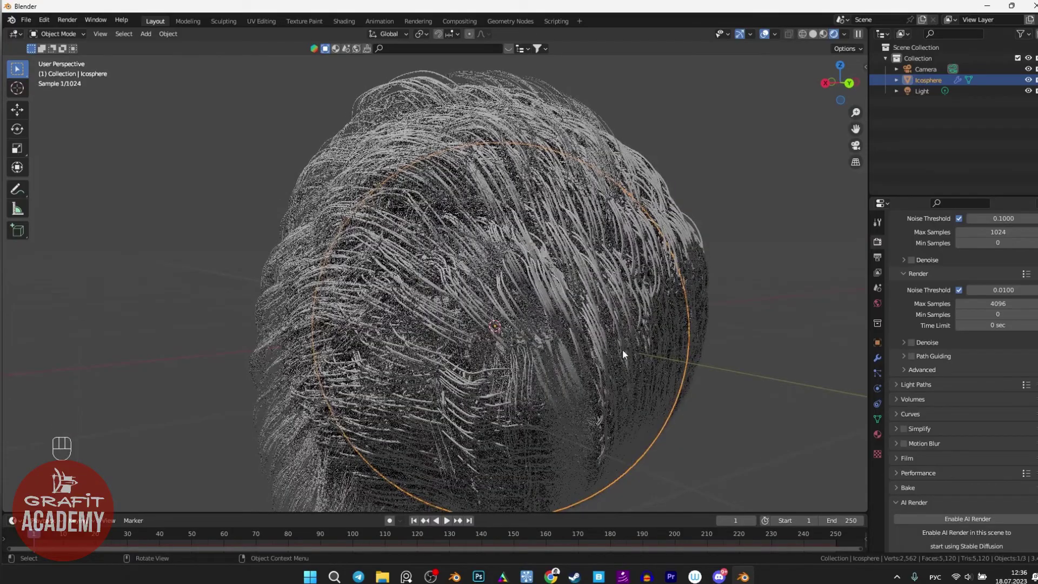
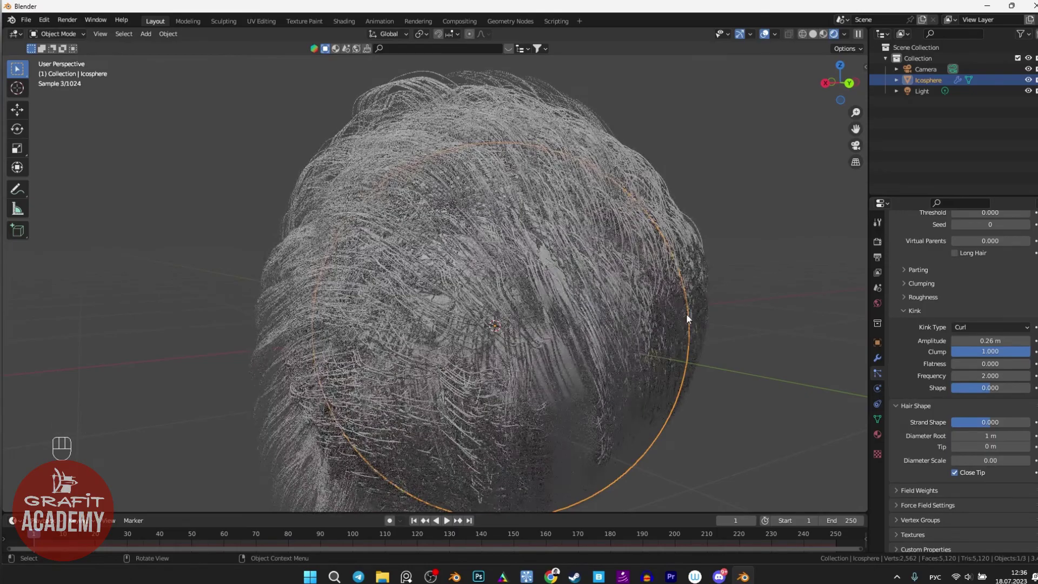
Collapse Kink and Hair Shape and expand the particle Render panel showing the default material
middle_click(602, 347)
left_click(684, 369)
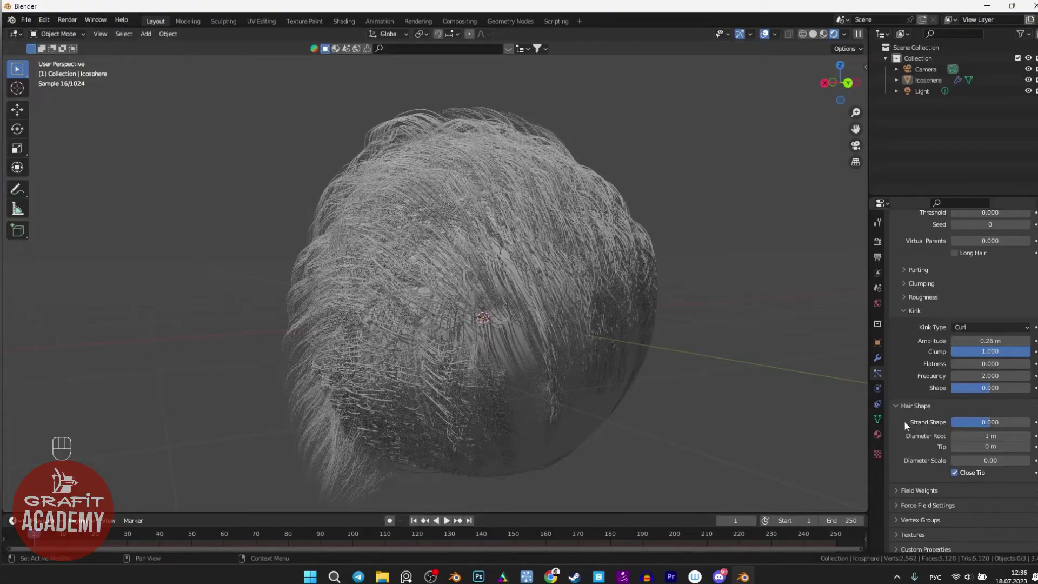
middle_click(639, 374)
left_click(540, 238)
left_click(898, 412)
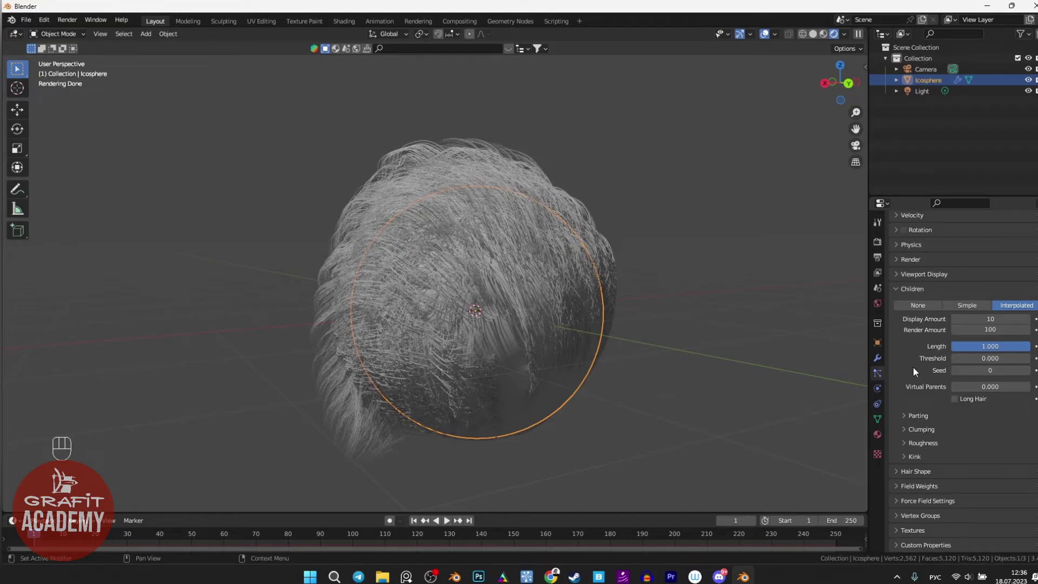
left_click(900, 349)
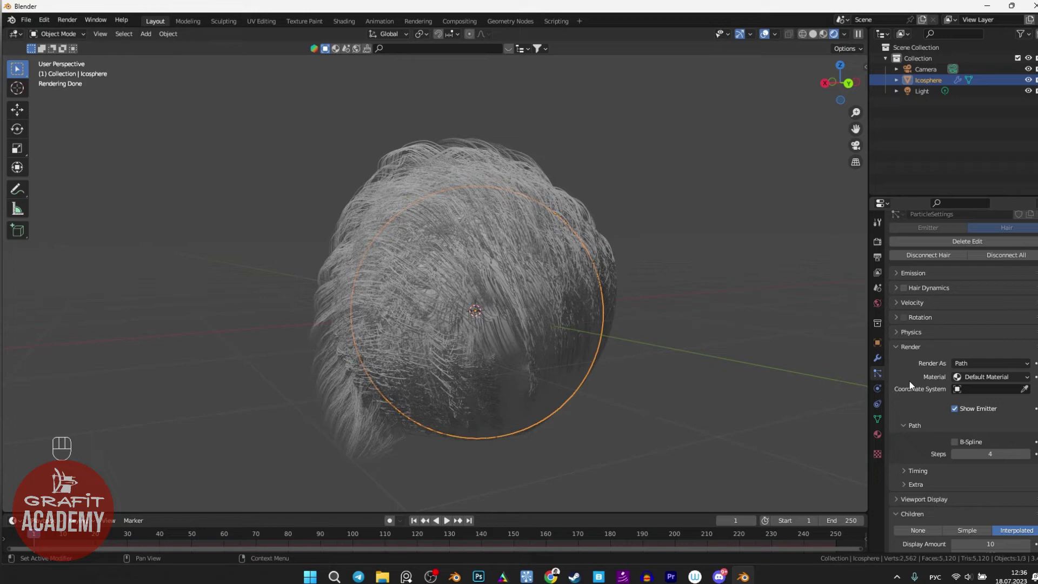
left_click(1011, 379)
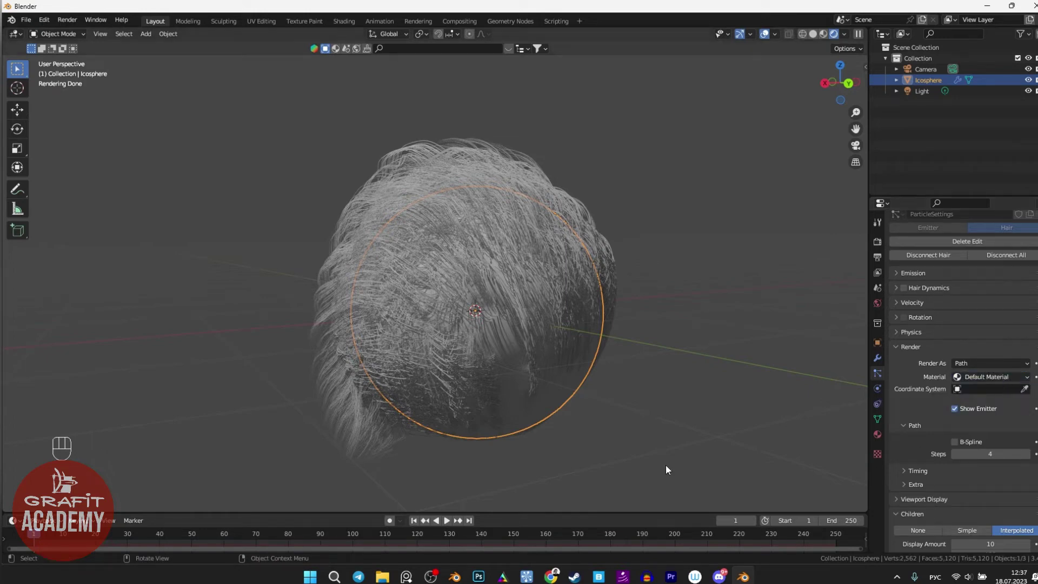
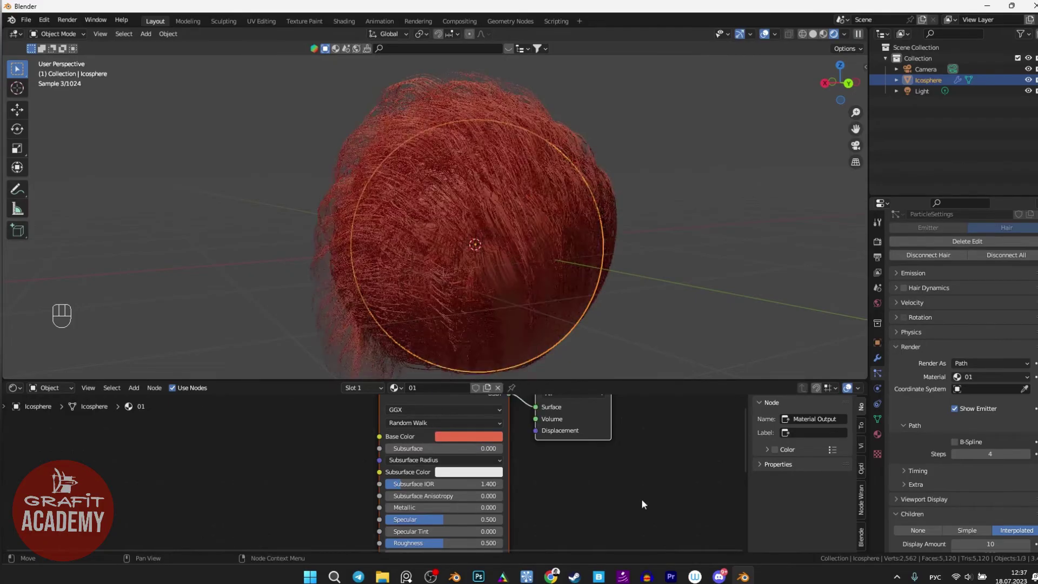
Create a red hair material 01 via Base Color and duplicate it as 02
left_click(544, 346)
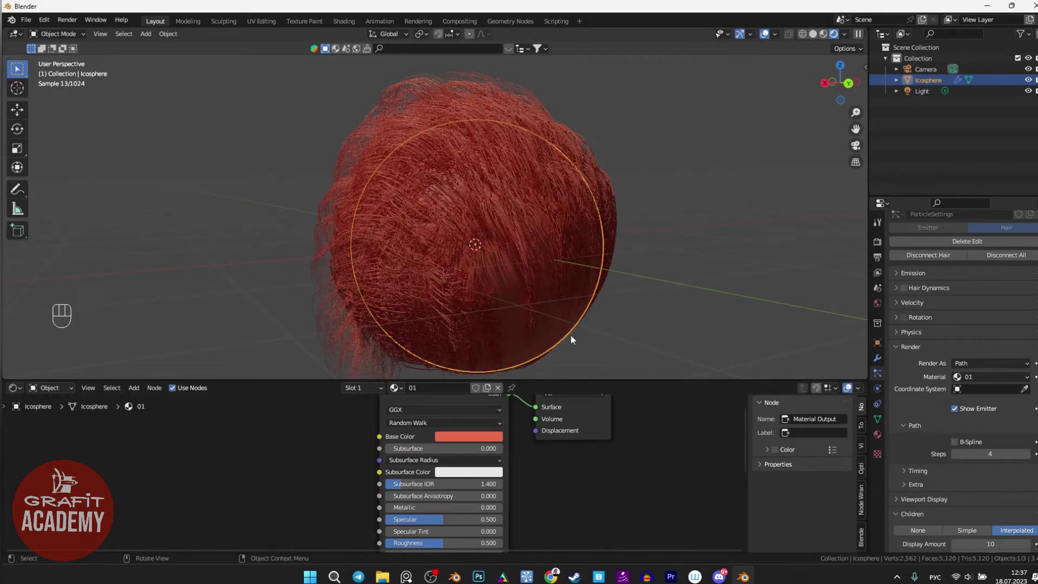
left_click(337, 447)
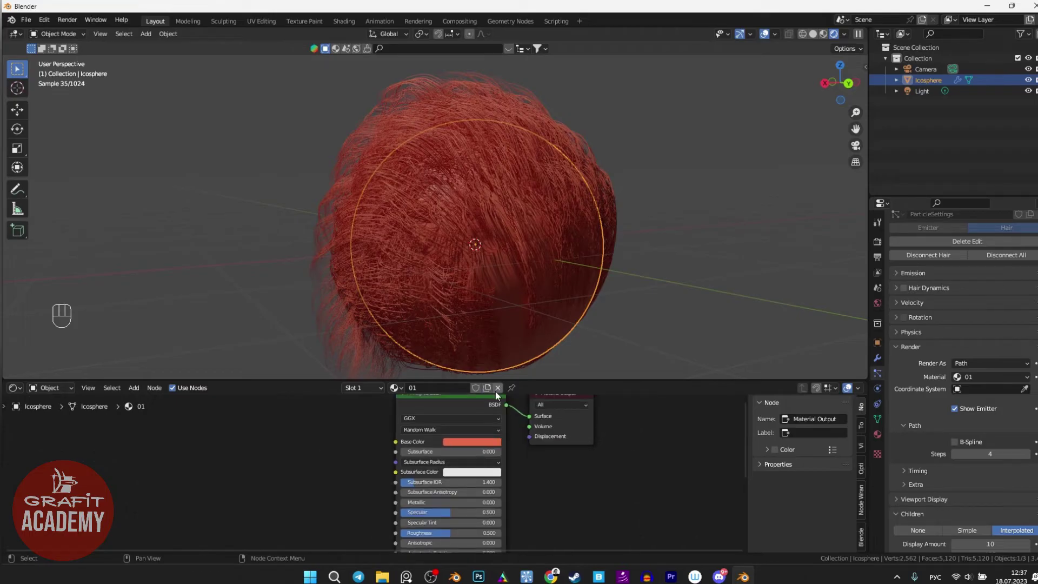
left_click(491, 391)
left_click_drag(491, 394, 463, 452)
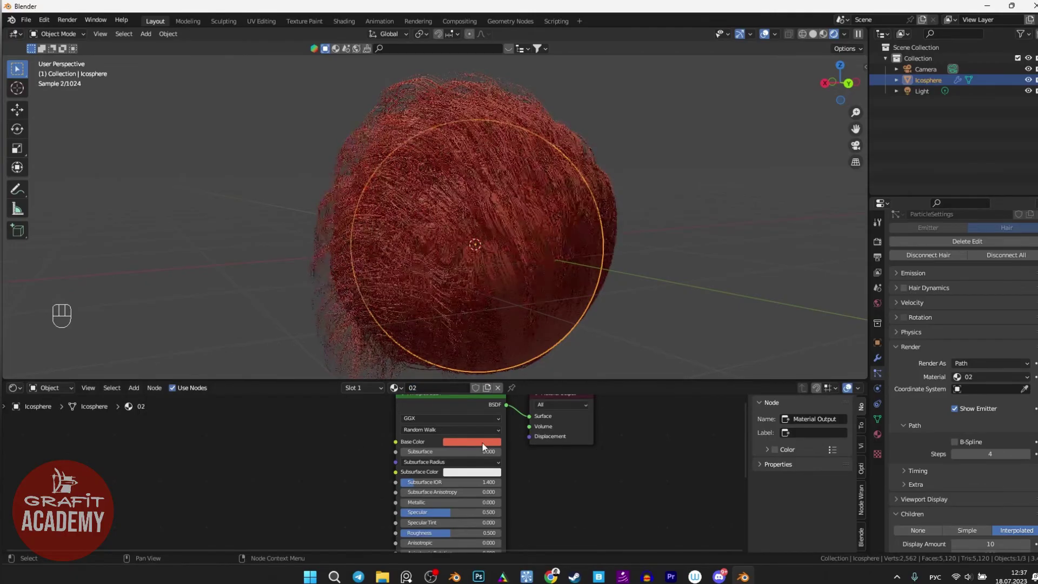
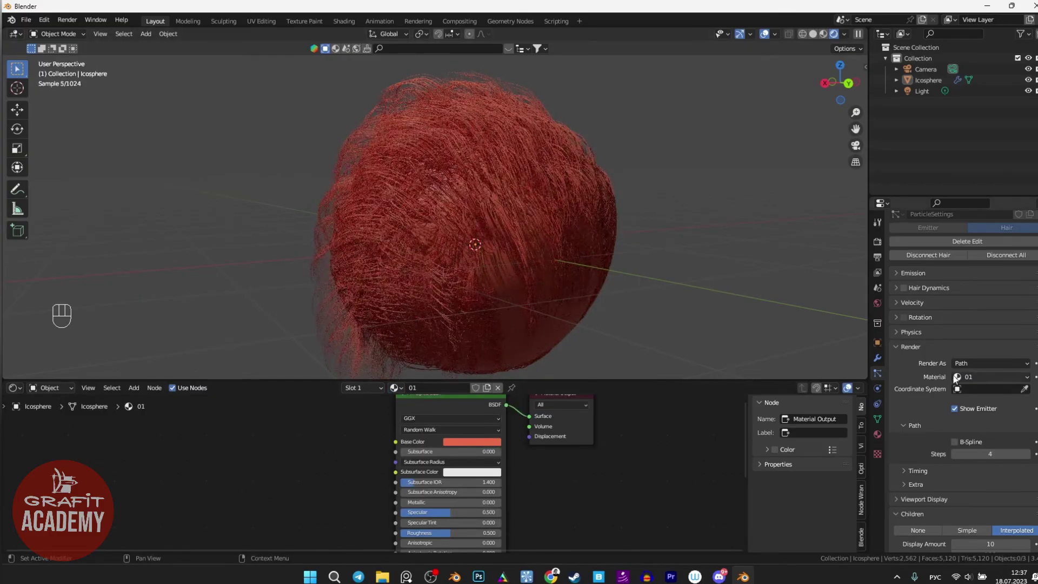
Switch the hair's material back from 02 to 01 so it renders red
left_click(1014, 383)
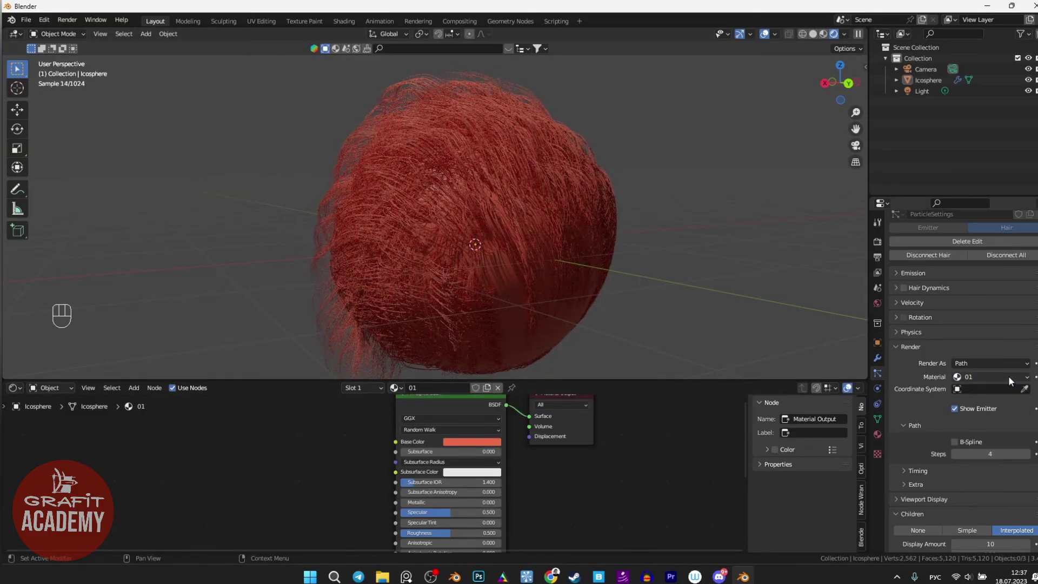
left_click_drag(1023, 384, 1003, 398)
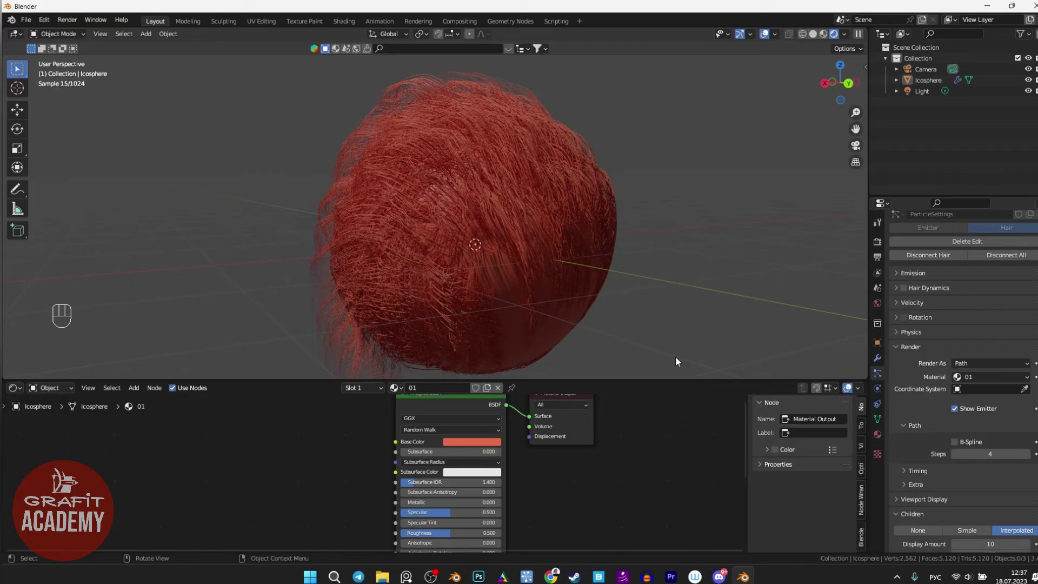
Assign light green material 02 to the hair particles so green strands cover the red sphere
key("Page_Down")
key("Page_Up")
key("ctrl+Down")
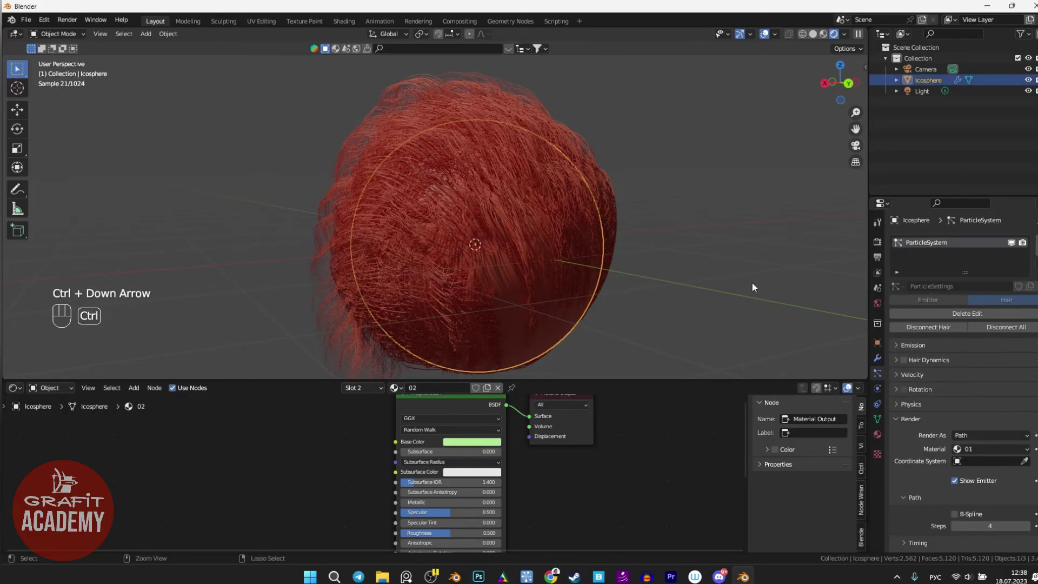
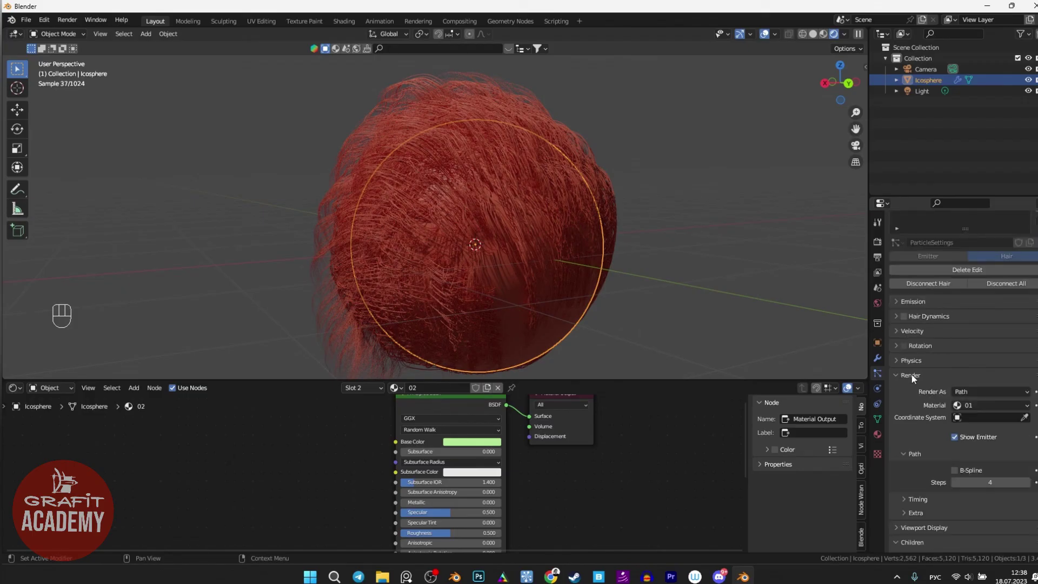
left_click_drag(1002, 411, 993, 437)
left_click_drag(695, 260, 650, 233)
left_click_drag(651, 238, 685, 278)
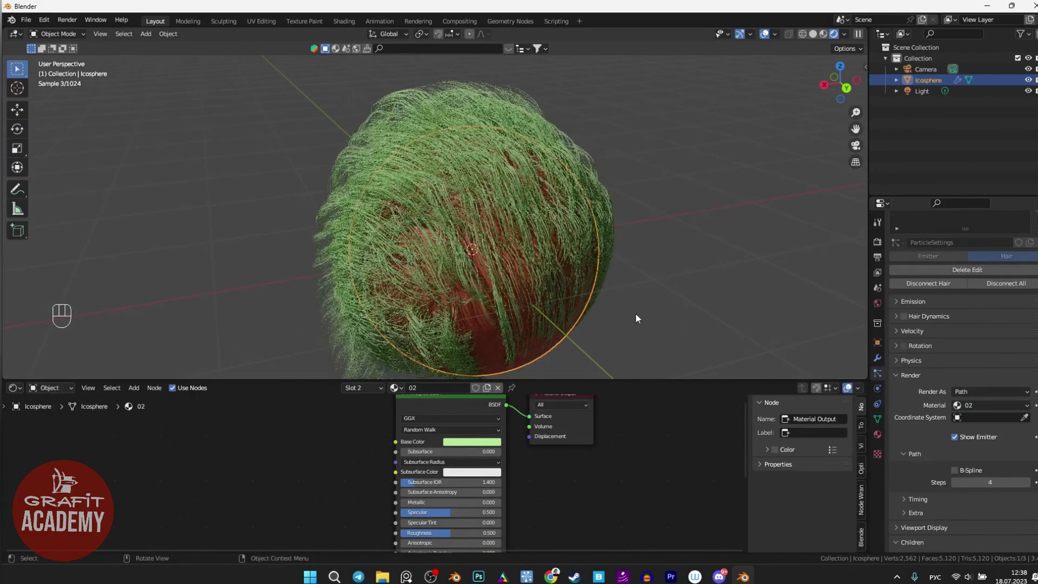